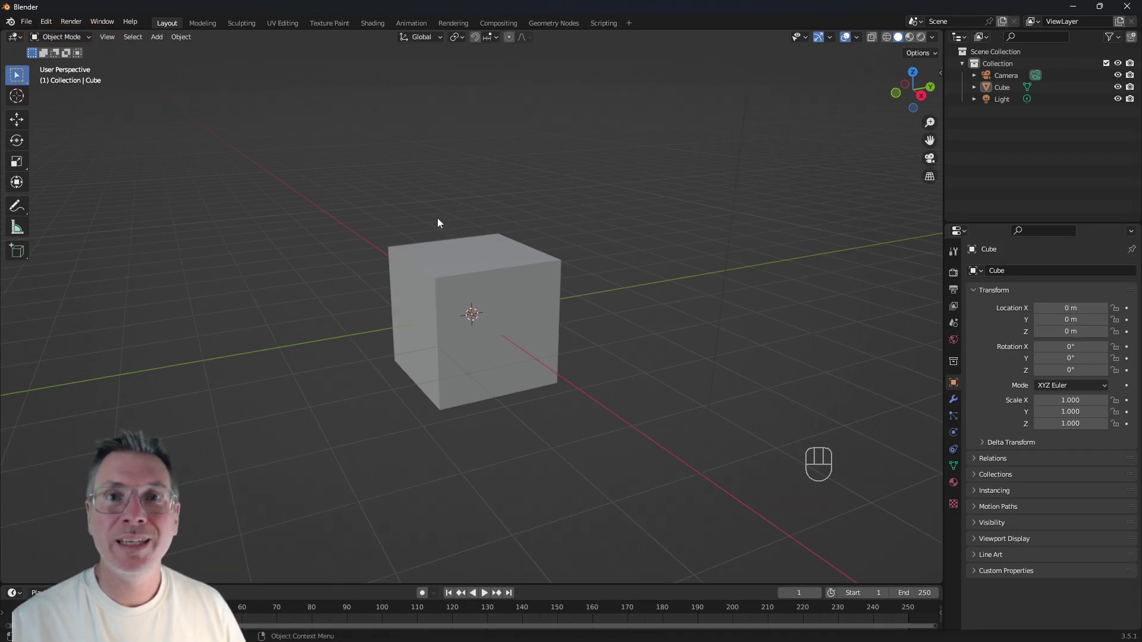
Select the default cube and orbit the view to see it from other sides.
left_click(492, 260)
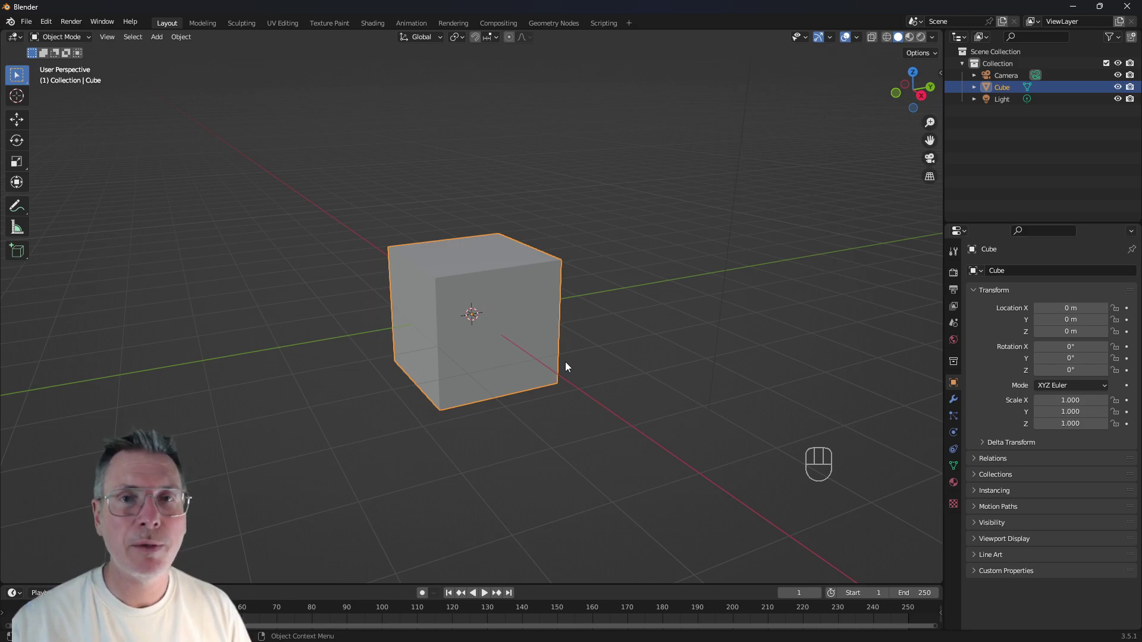
left_click_drag(599, 344, 541, 344)
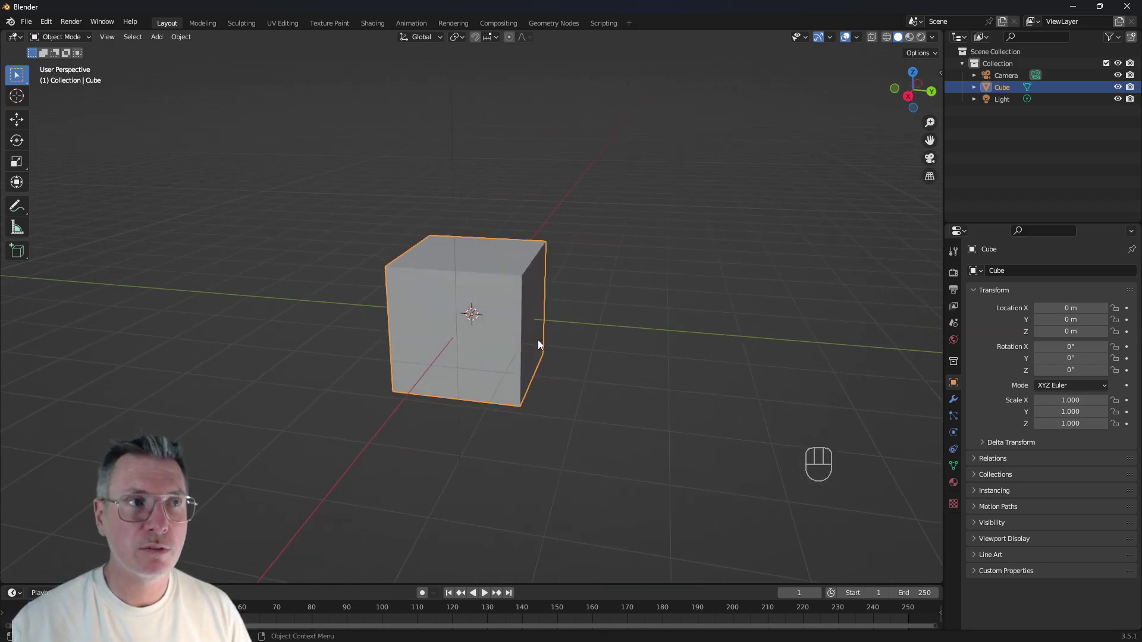
left_click_drag(542, 344, 508, 342)
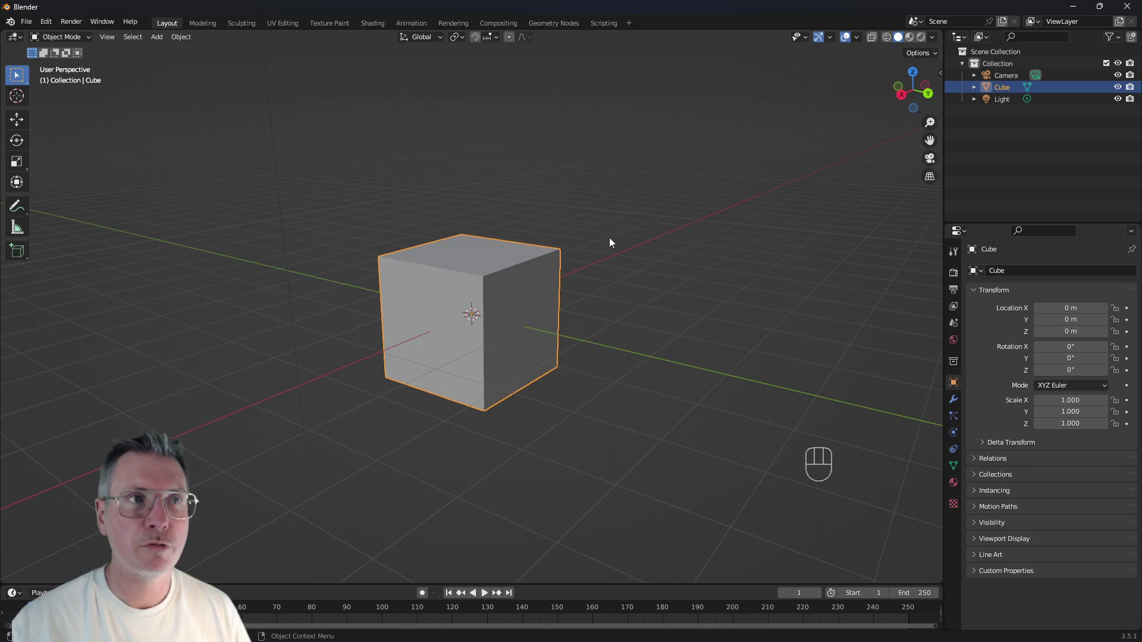
Place the 3D cursor beside the cube, add a second cube there and delete it.
right_click(602, 237)
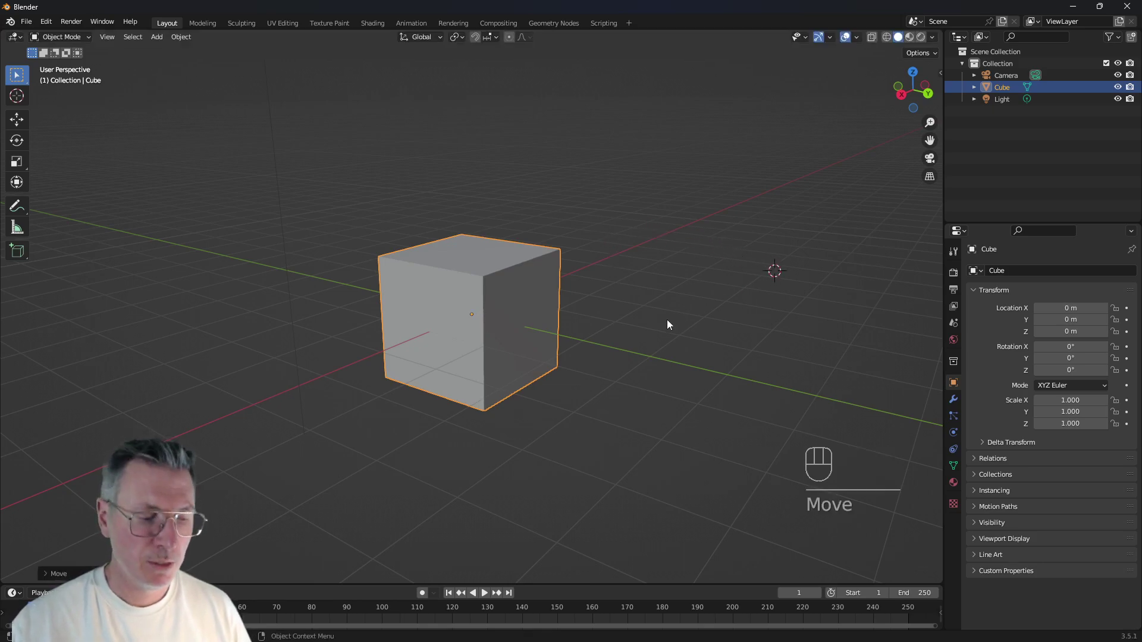
left_click_drag(161, 42, 283, 71)
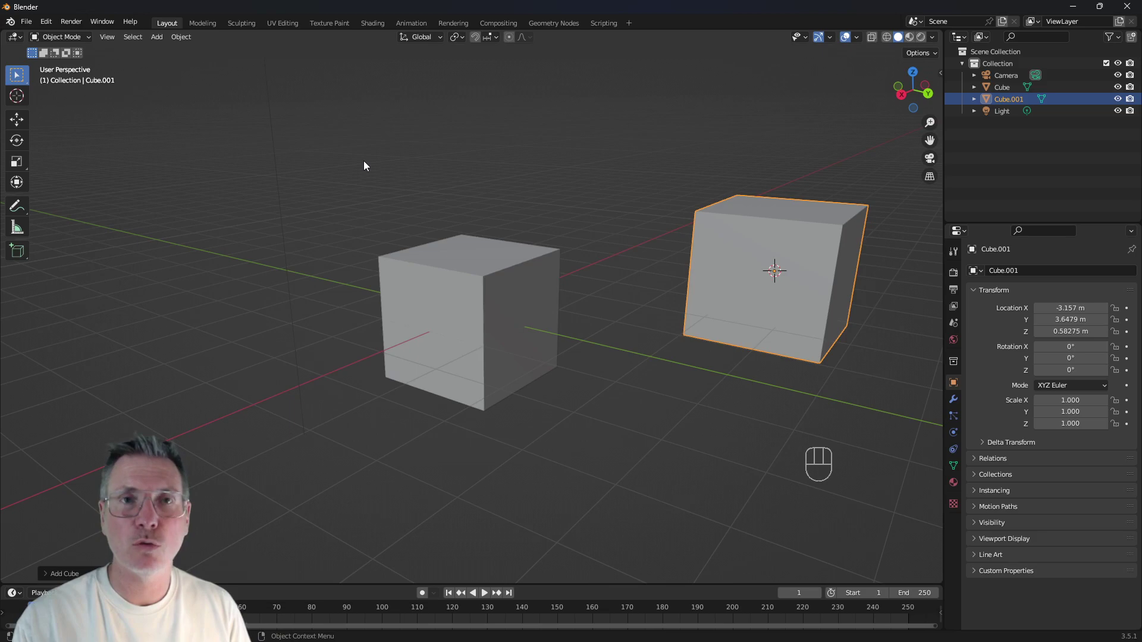
key("Delete")
Orbit the view and reselect the original cube so it is ready to delete.
left_click_drag(743, 257, 724, 352)
left_click_drag(723, 347, 827, 408)
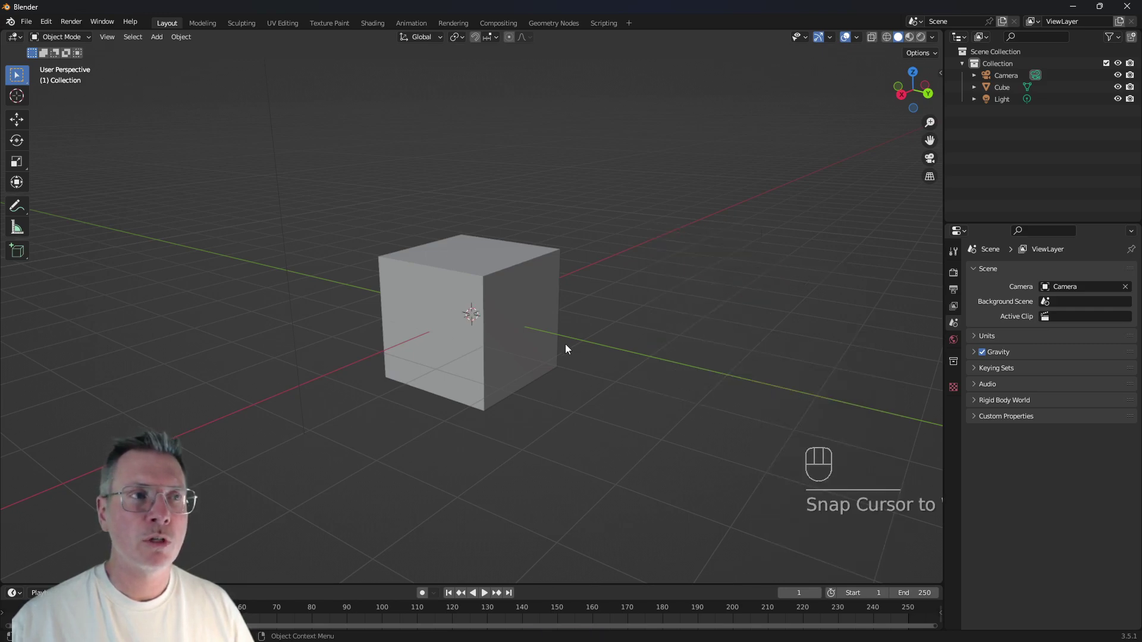
left_click(329, 299)
left_click_drag(346, 296, 378, 291)
left_click(435, 285)
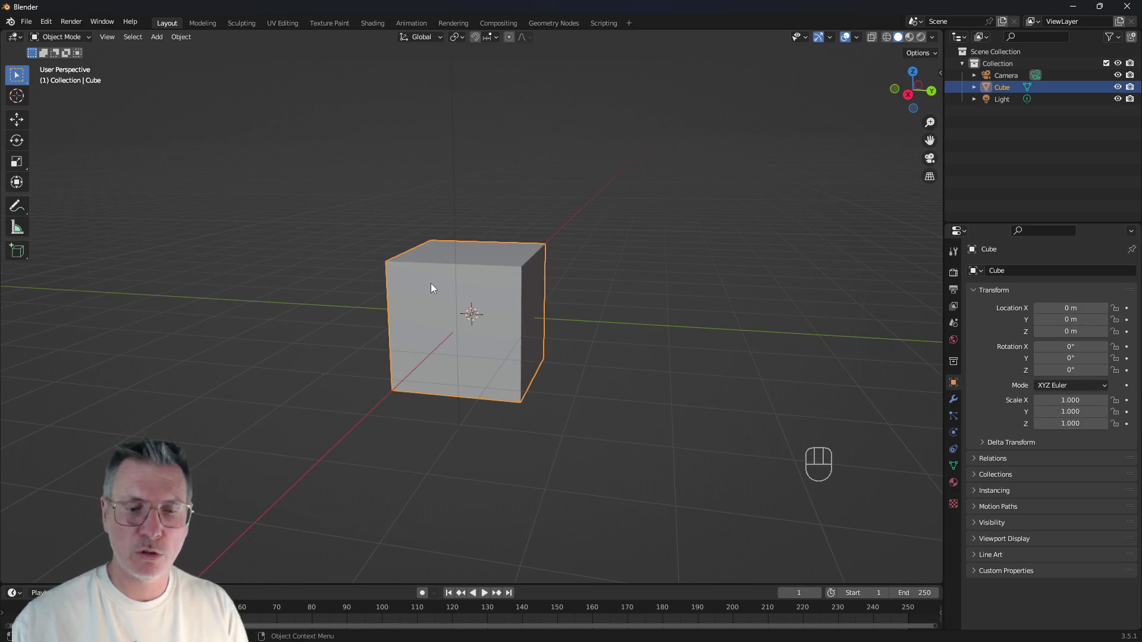
Delete the cube, add a fresh cube at the origin and expand its Add Cube options.
key("Delete")
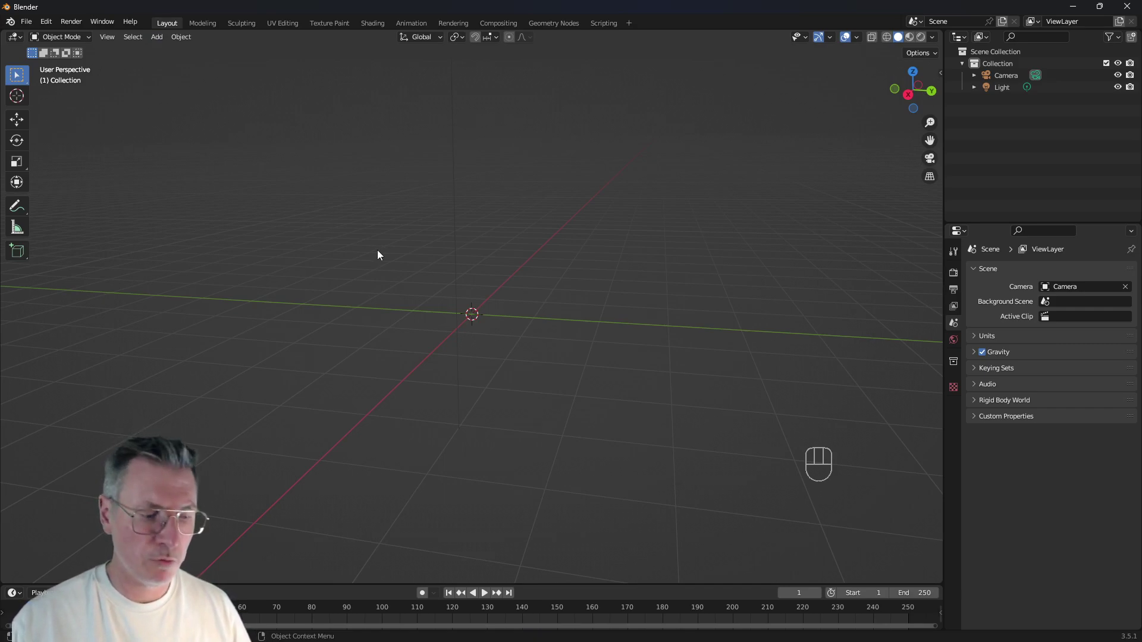
key("shift+a")
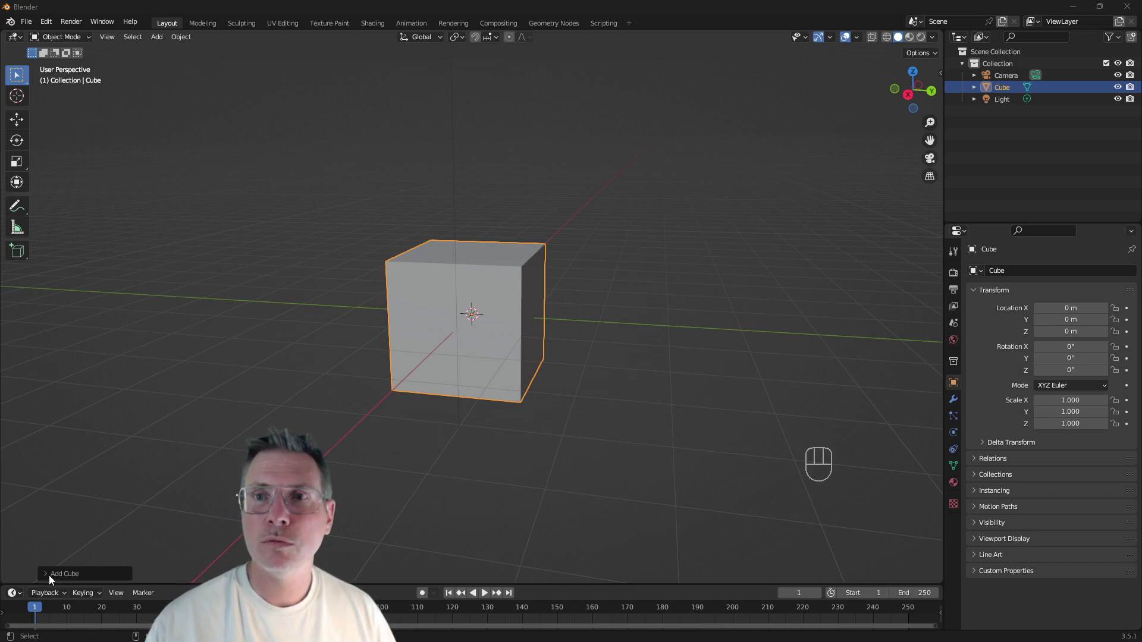
left_click(54, 580)
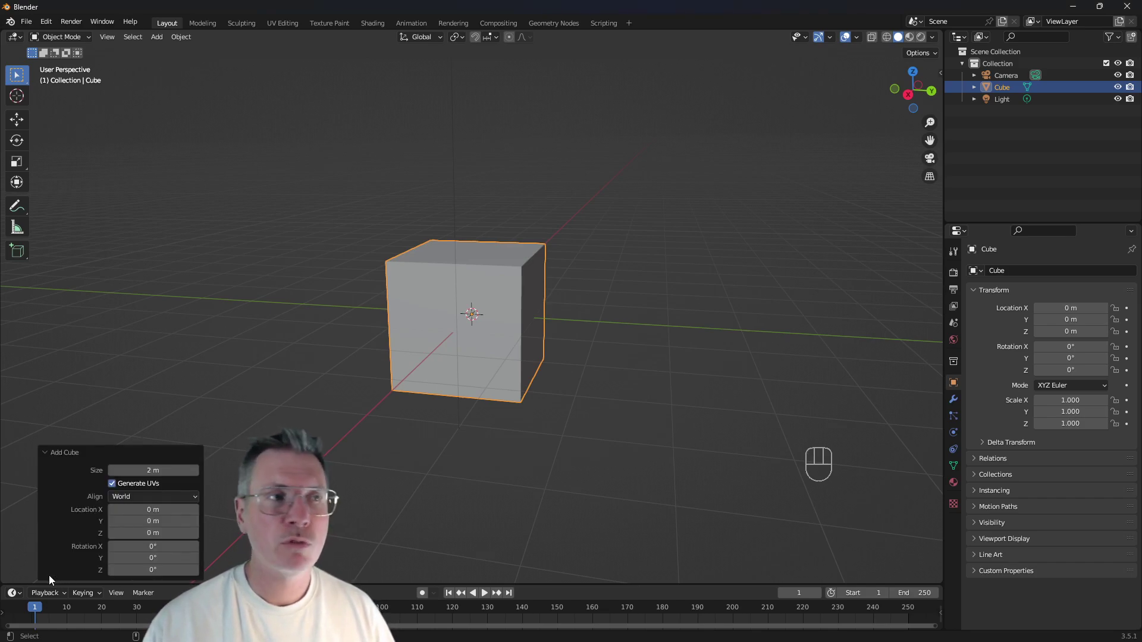
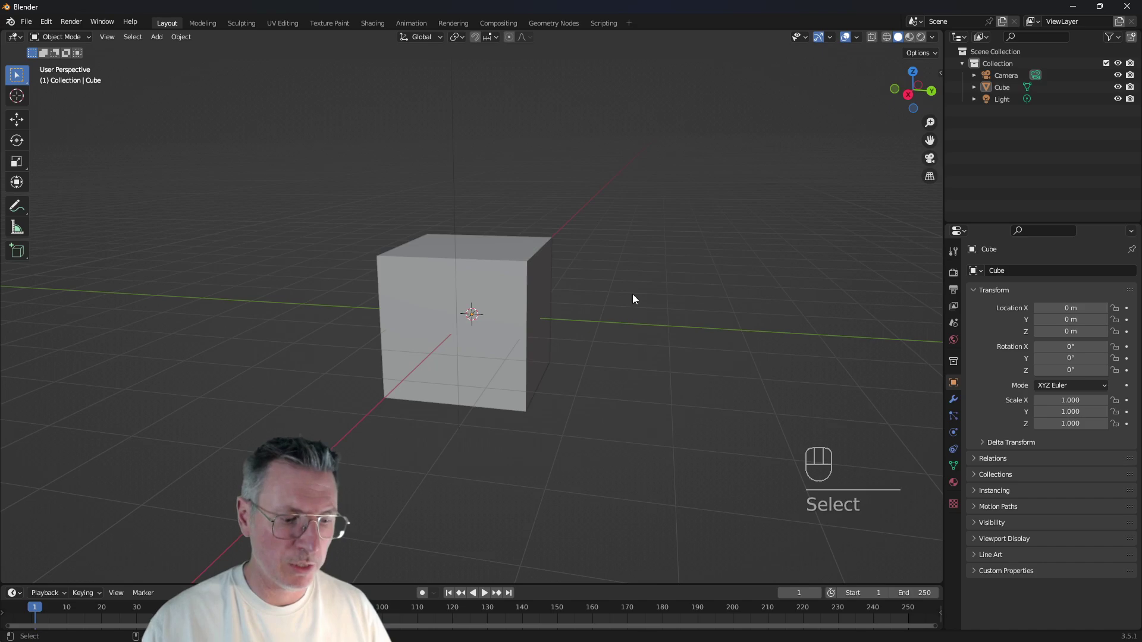
Show the cube's transform values, delete the cube and bring up the Add menu.
key("n")
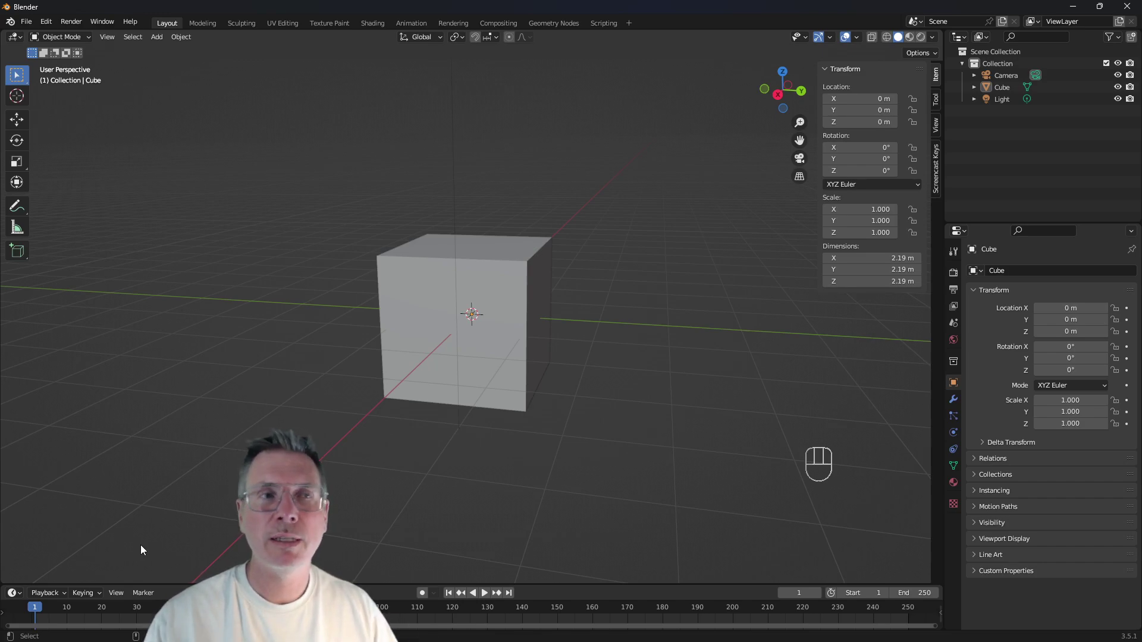
left_click_drag(514, 457, 505, 456)
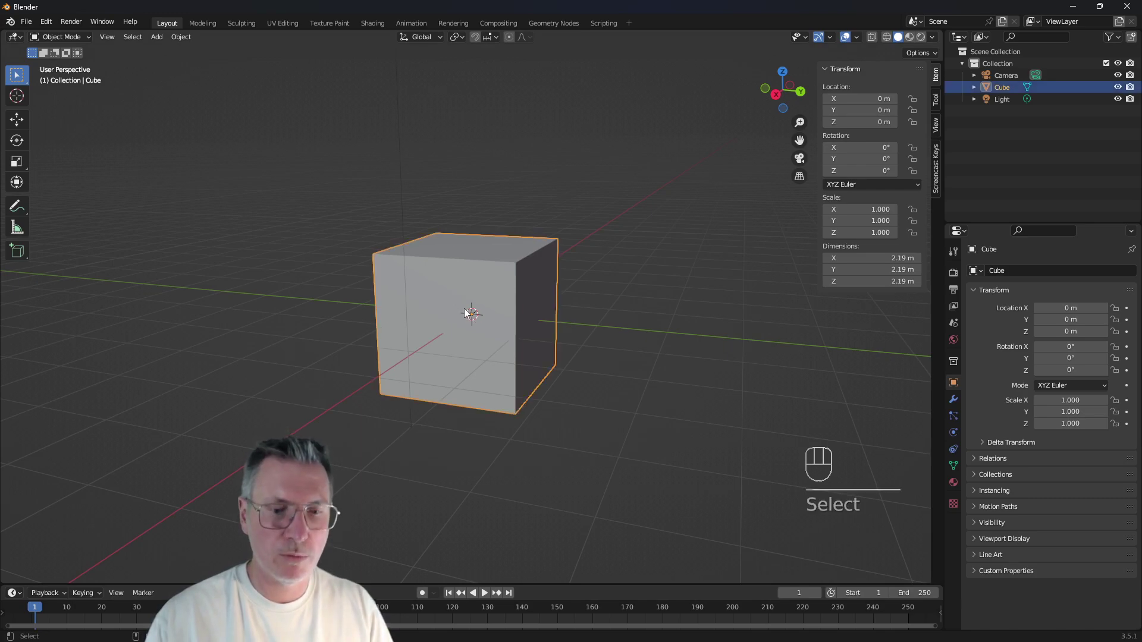
key("Delete")
key("shift+a")
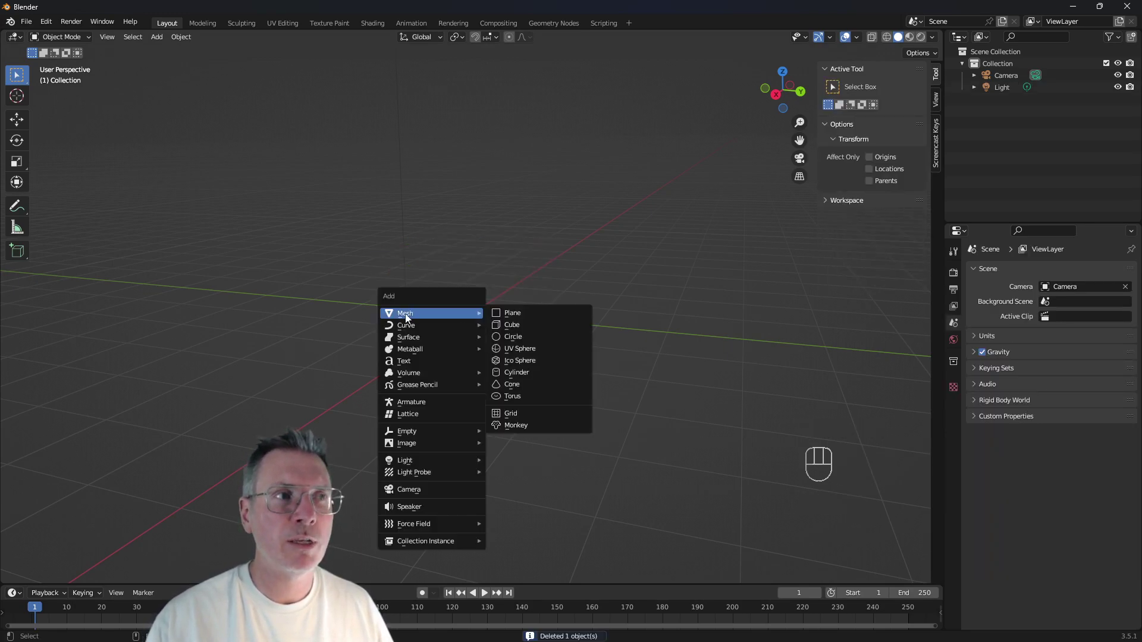
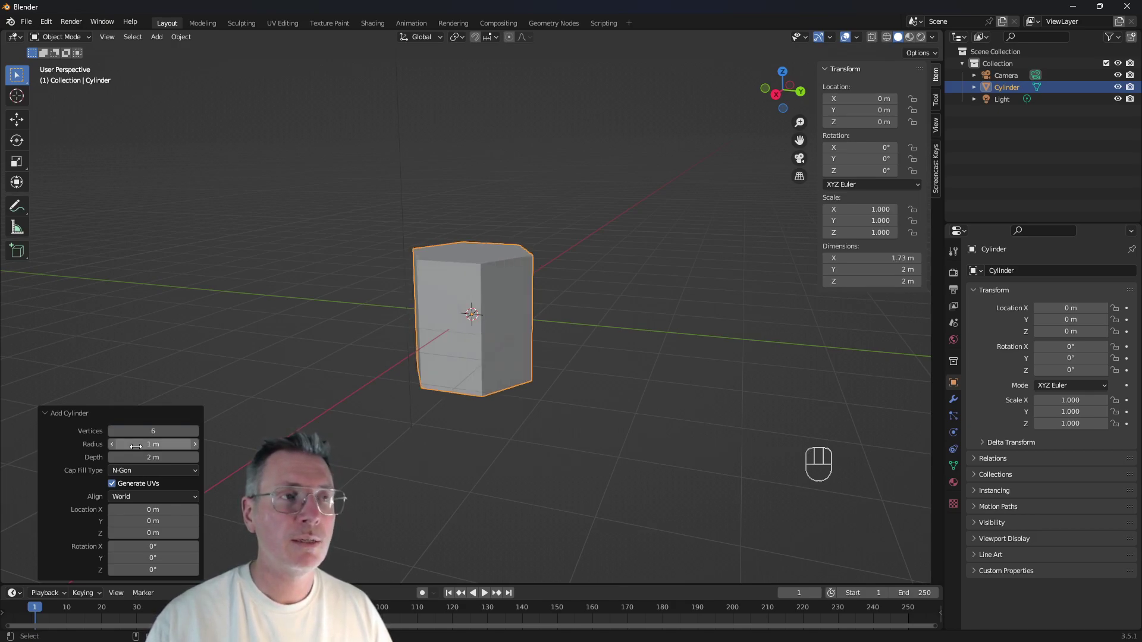
Set the cylinder to 14 vertices with 1.29 m radius, then deselect it.
left_click_drag(453, 273, 424, 308)
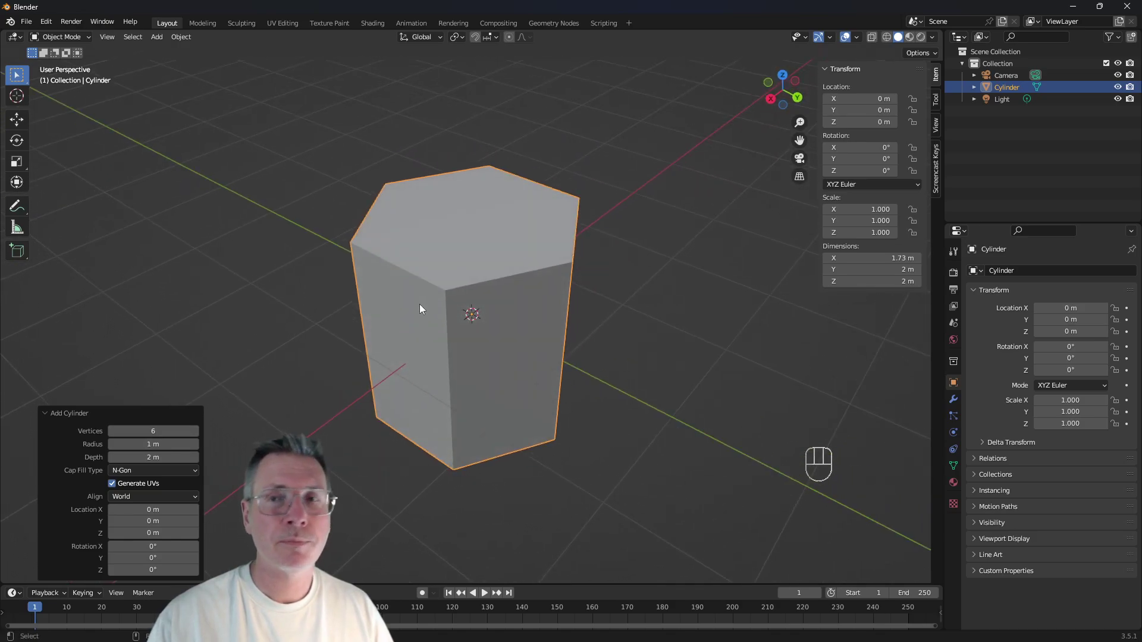
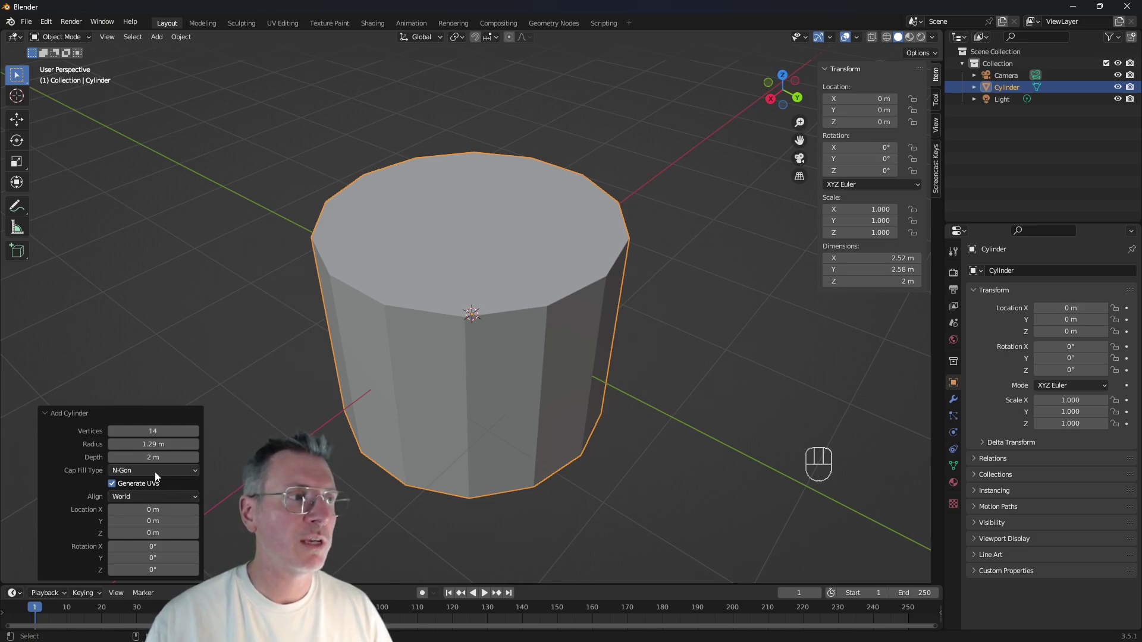
left_click(138, 472)
left_click_drag(594, 463, 539, 487)
left_click_drag(147, 477, 144, 500)
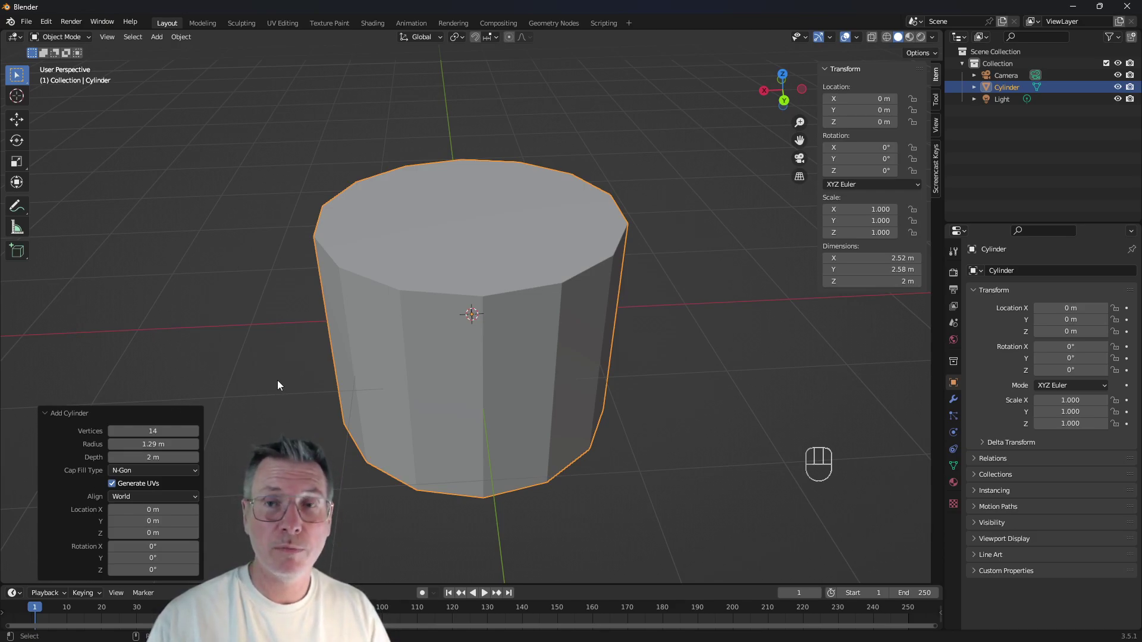
left_click(211, 191)
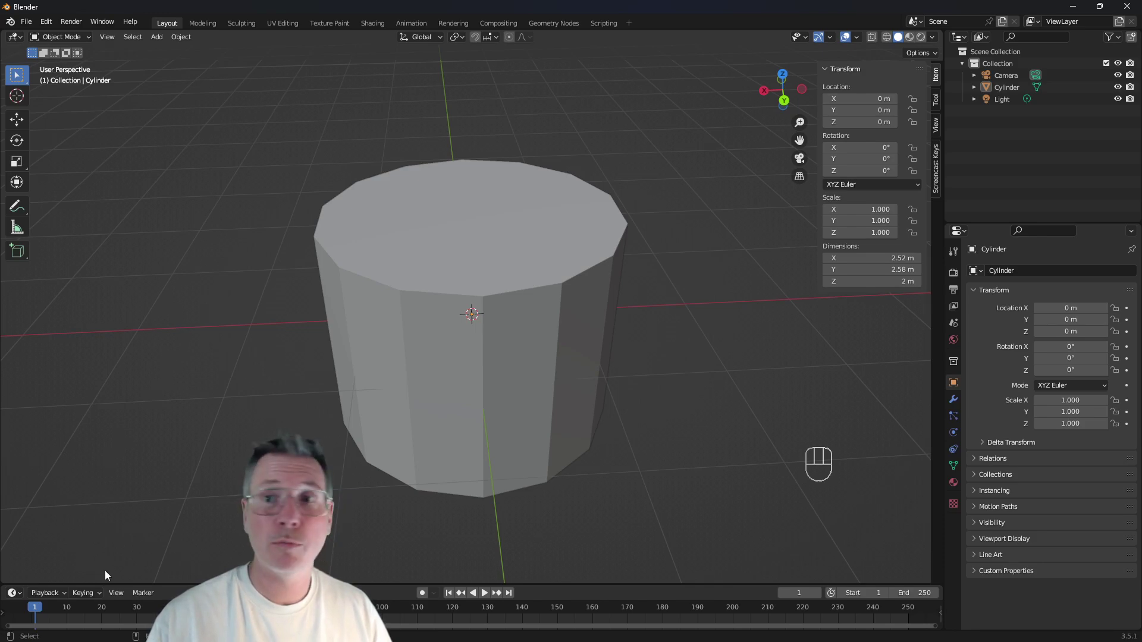
Show the collection properties, then the cylinder's object properties with zero location and rotation.
middle_click(459, 281)
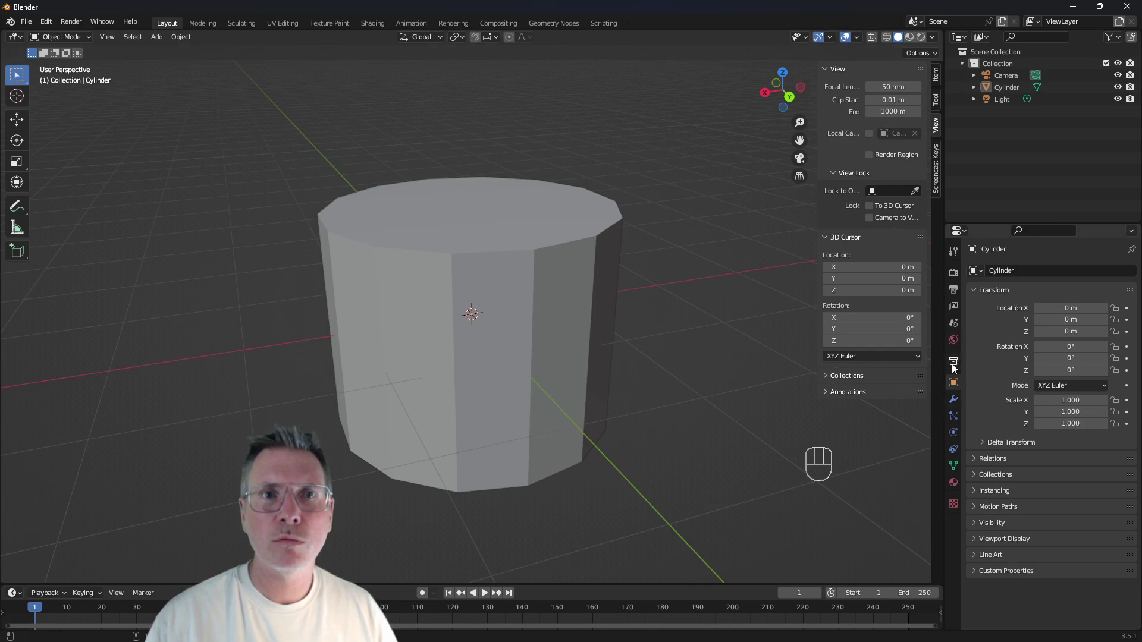
left_click(956, 358)
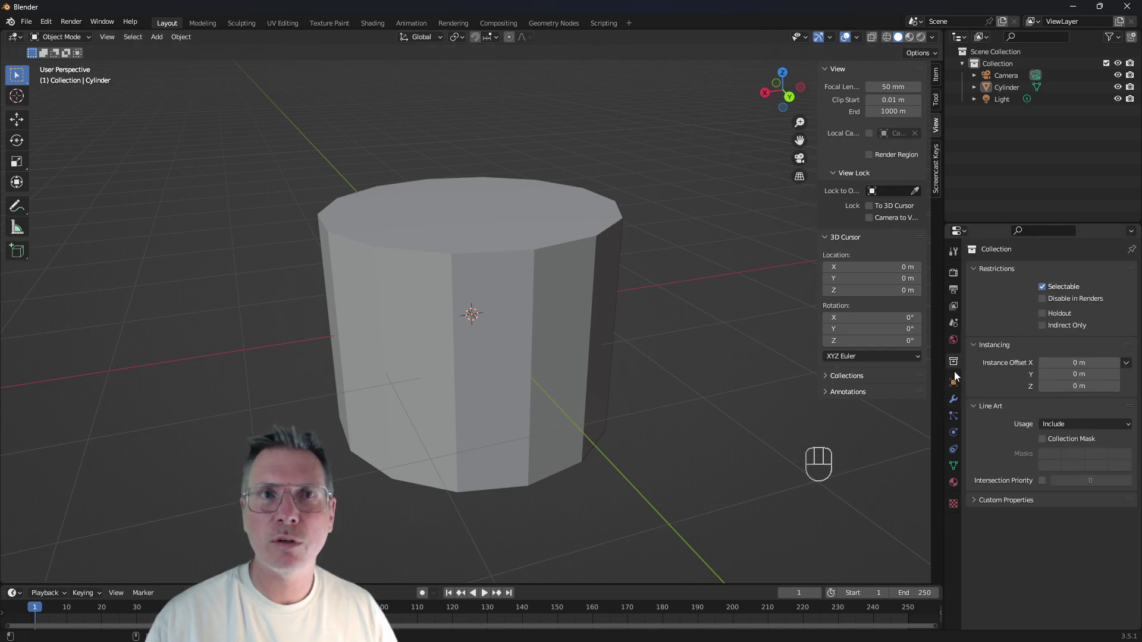
left_click_drag(969, 238, 1008, 234)
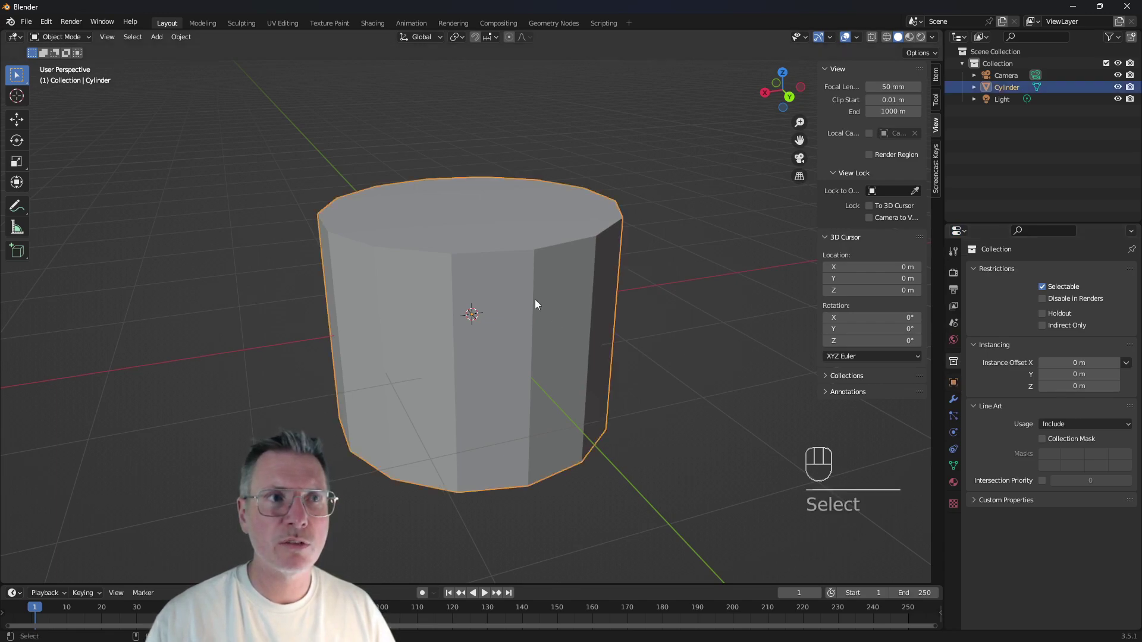
left_click(954, 383)
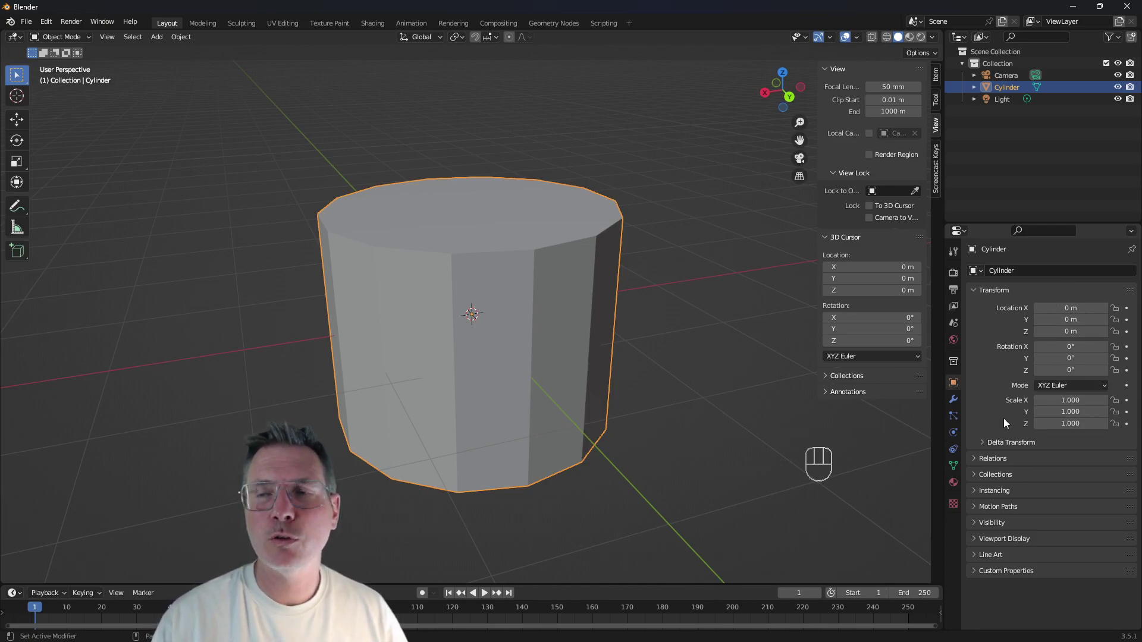
left_click(676, 358)
left_click_drag(615, 363, 544, 325)
left_click(536, 320)
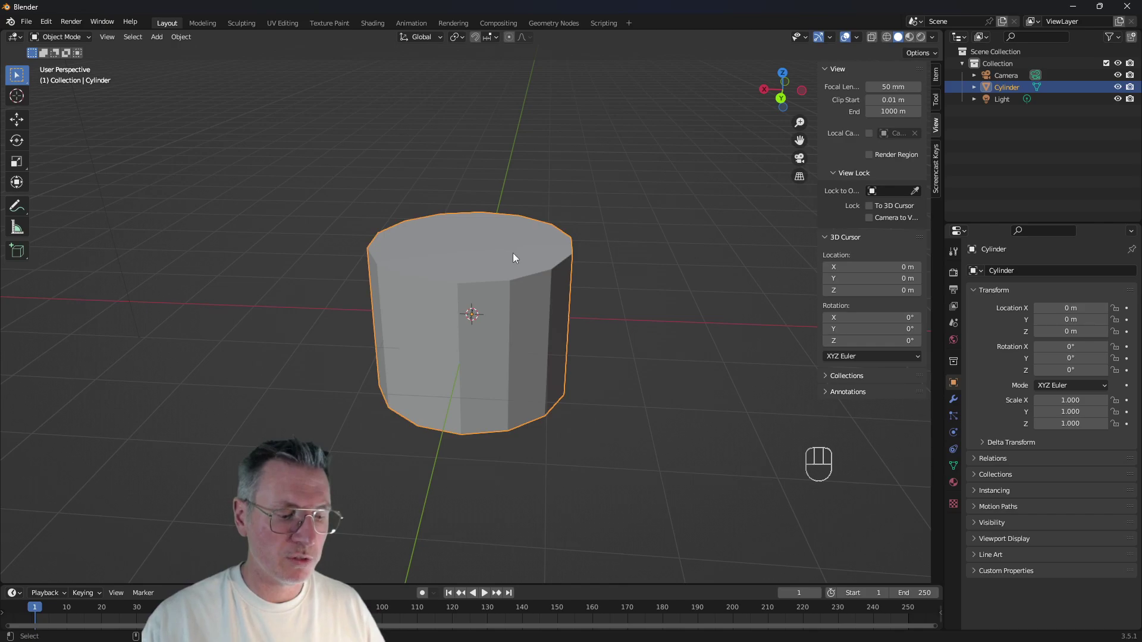
Flatten the cylinder to about 0.39 Z scale, delete it and bring up the Add menu.
key("s")
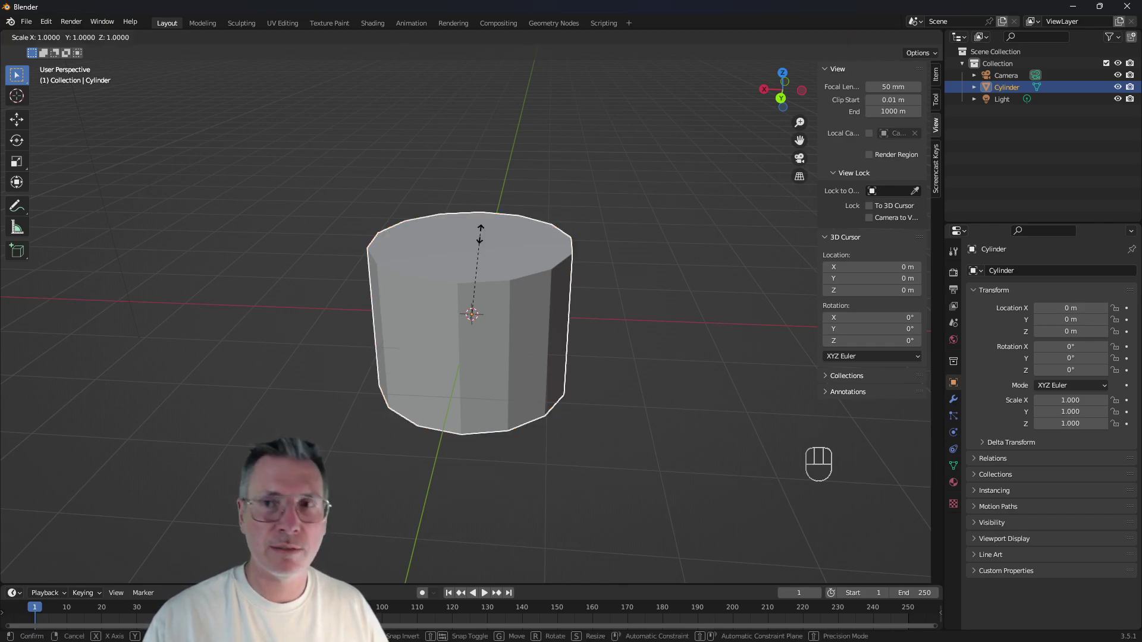
key("z")
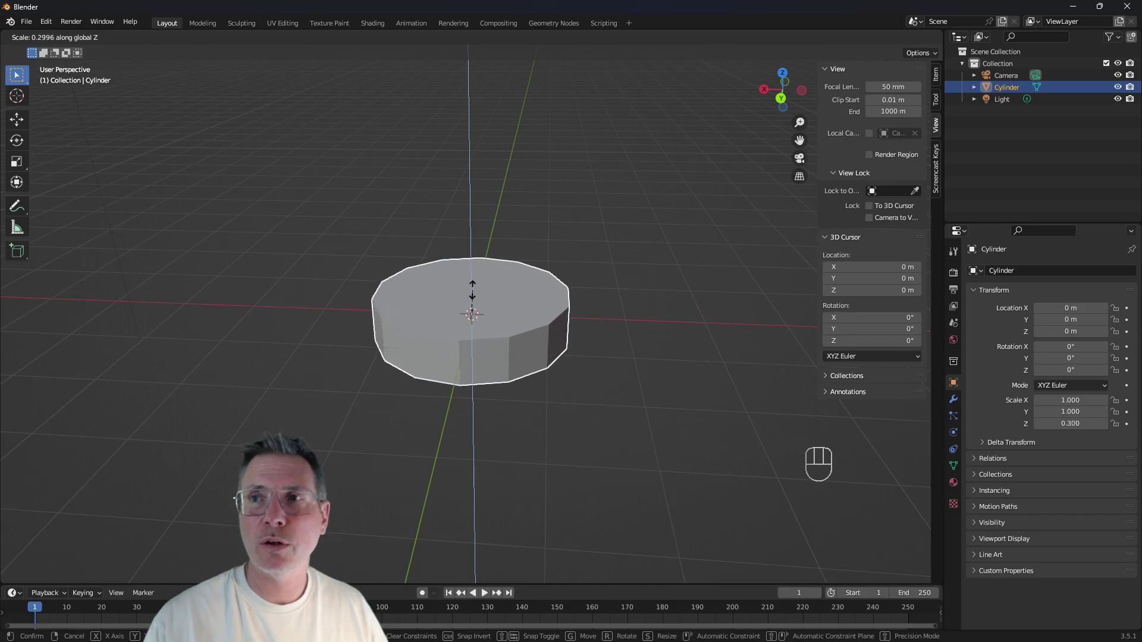
left_click(475, 290)
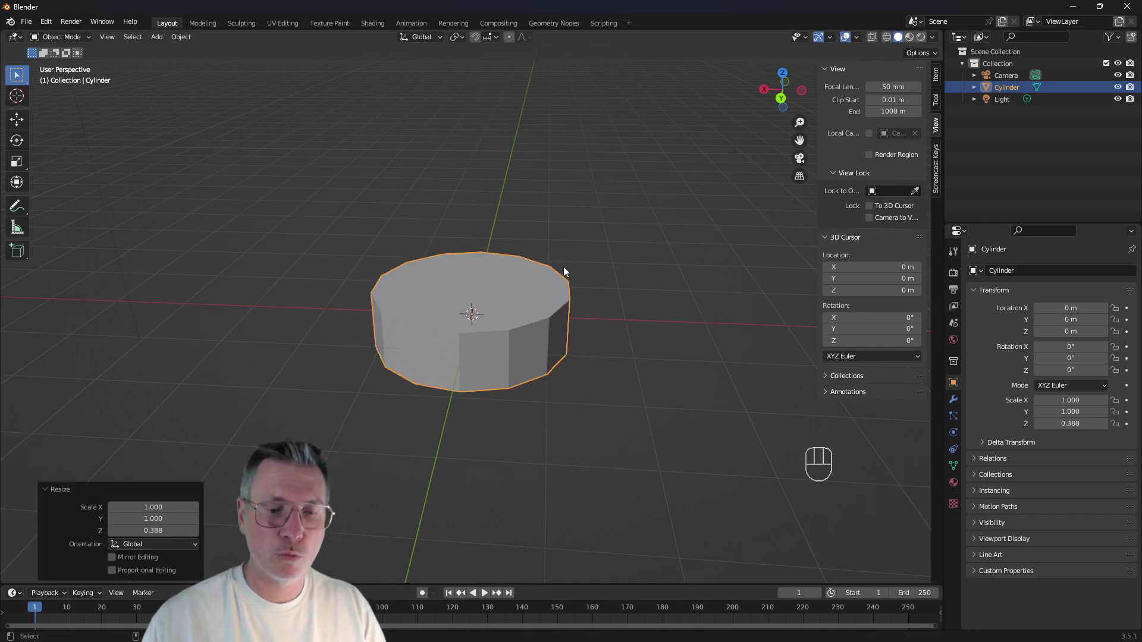
key("Delete")
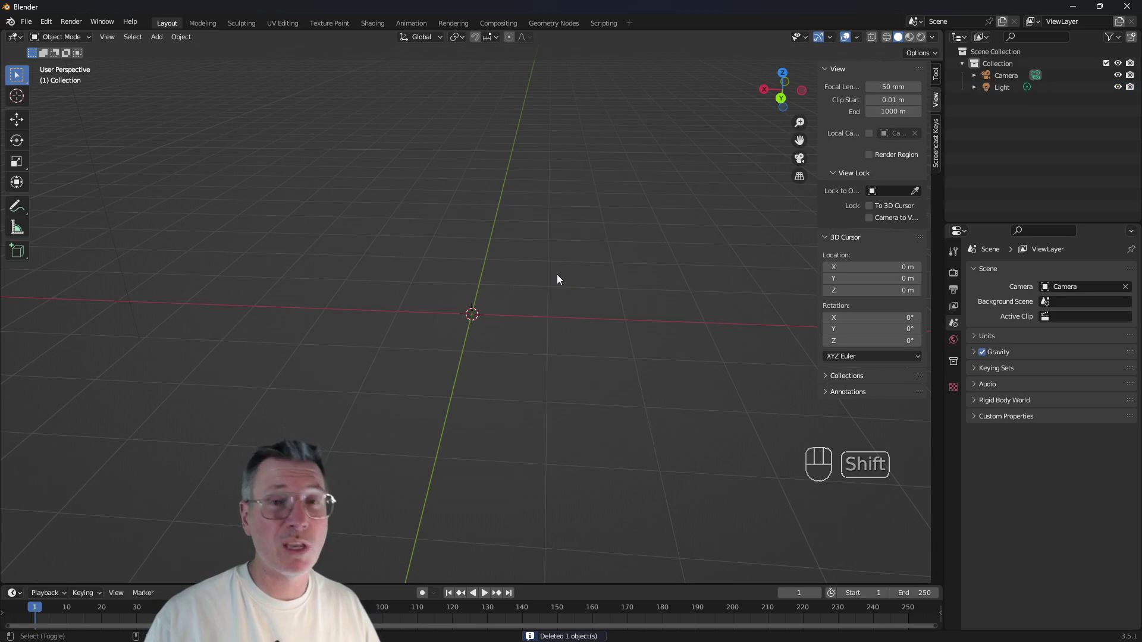
key("shift+a")
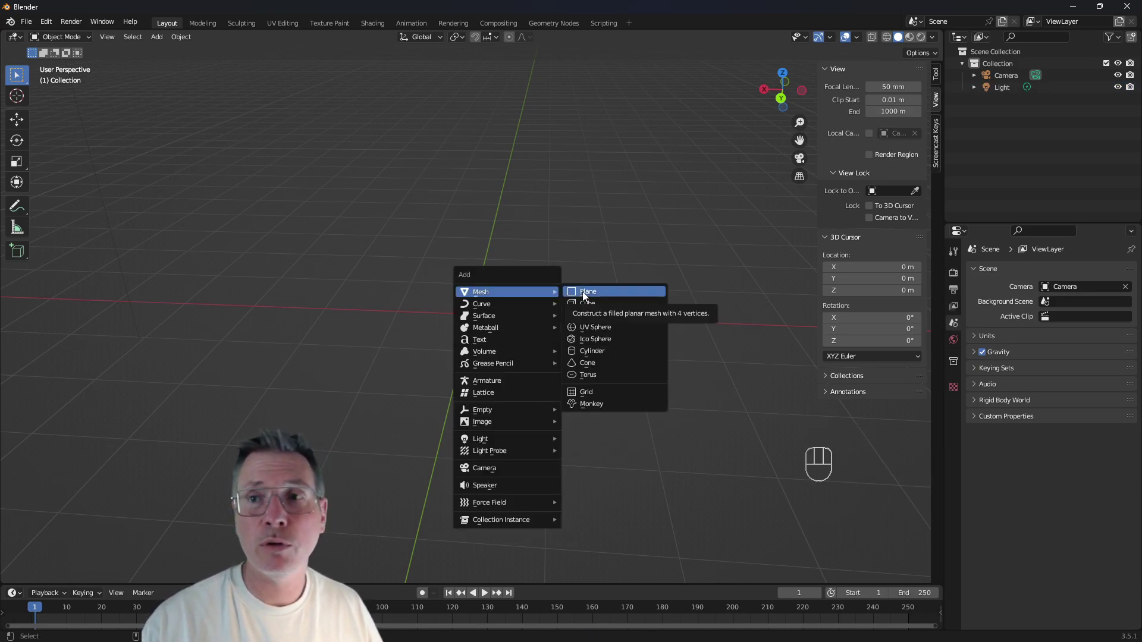
Add a plane at the origin and show its 4.68 by 4.68 m dimensions in the Item sidebar.
left_click_drag(468, 349, 451, 353)
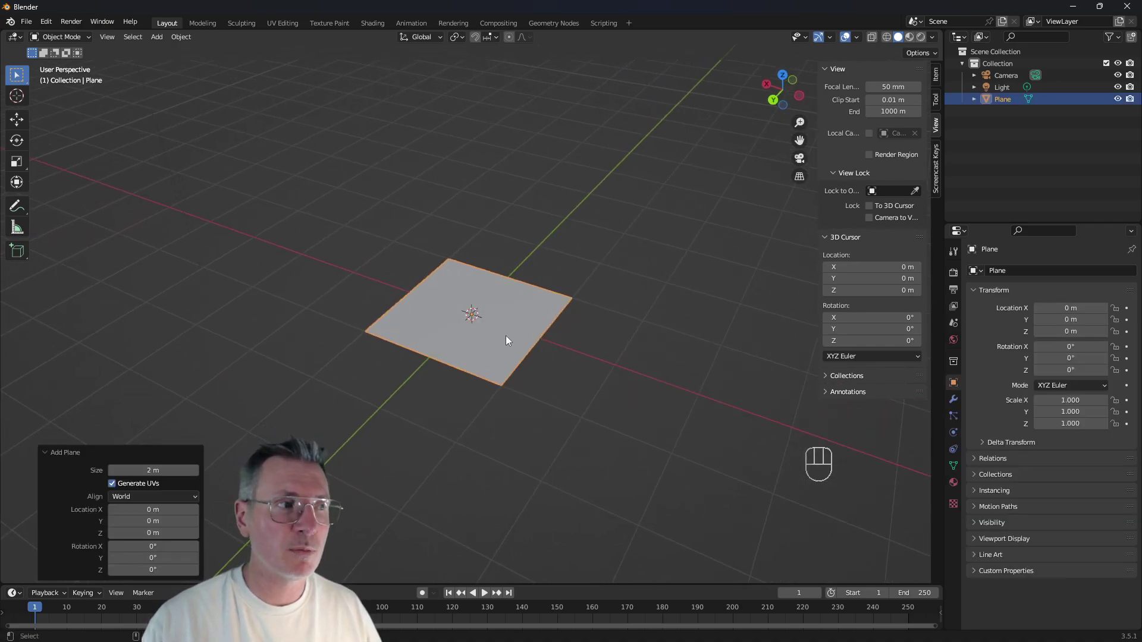
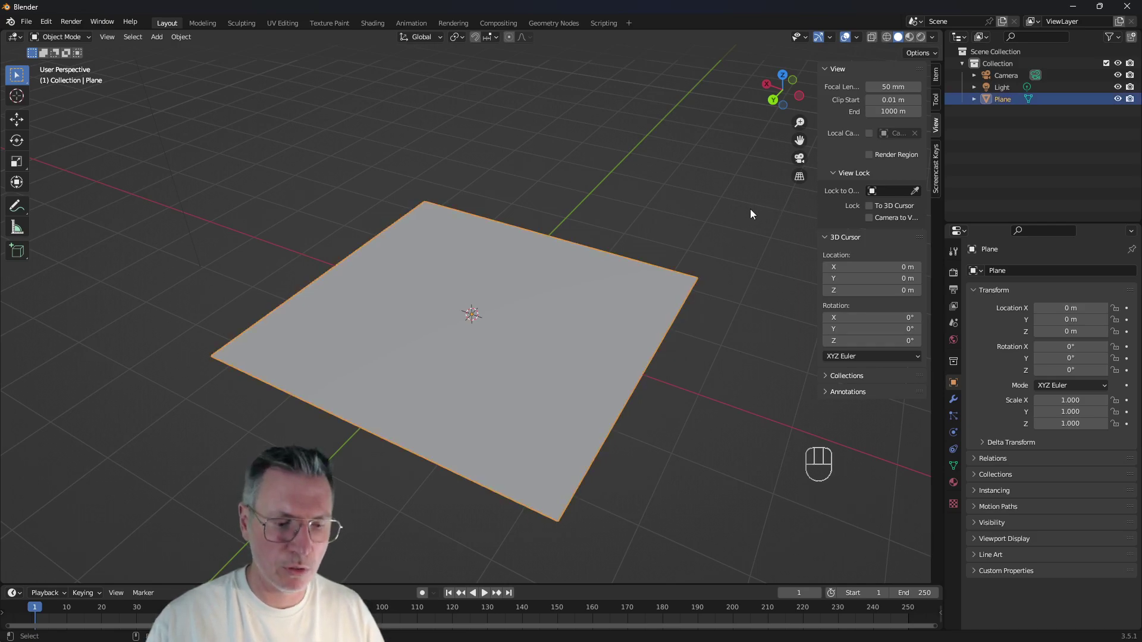
key("n")
key("n")
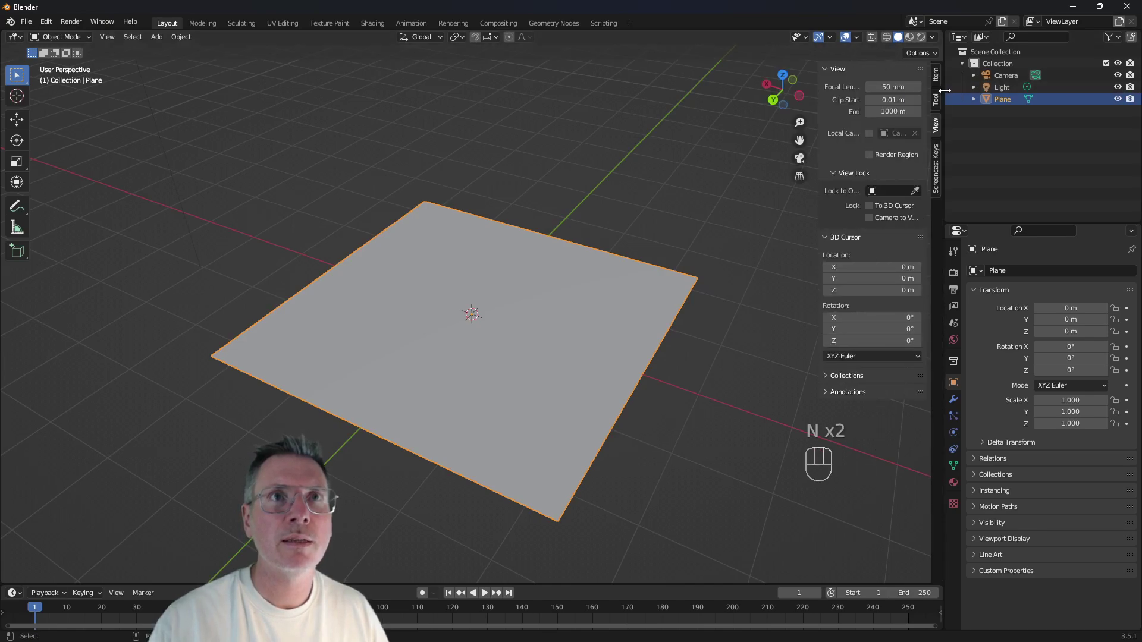
left_click(939, 82)
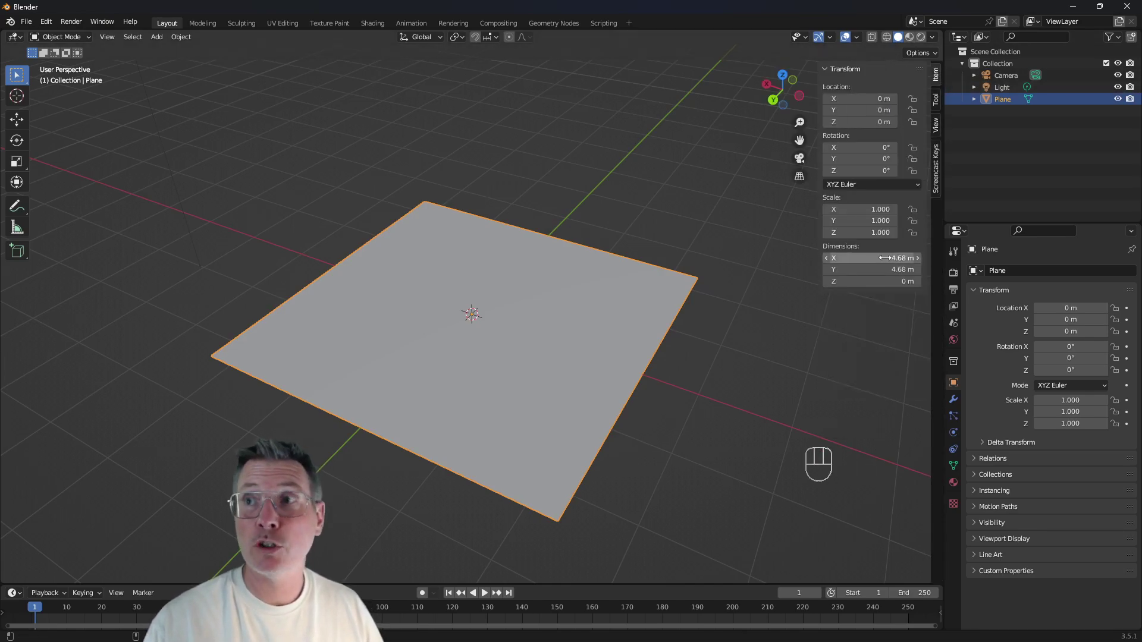
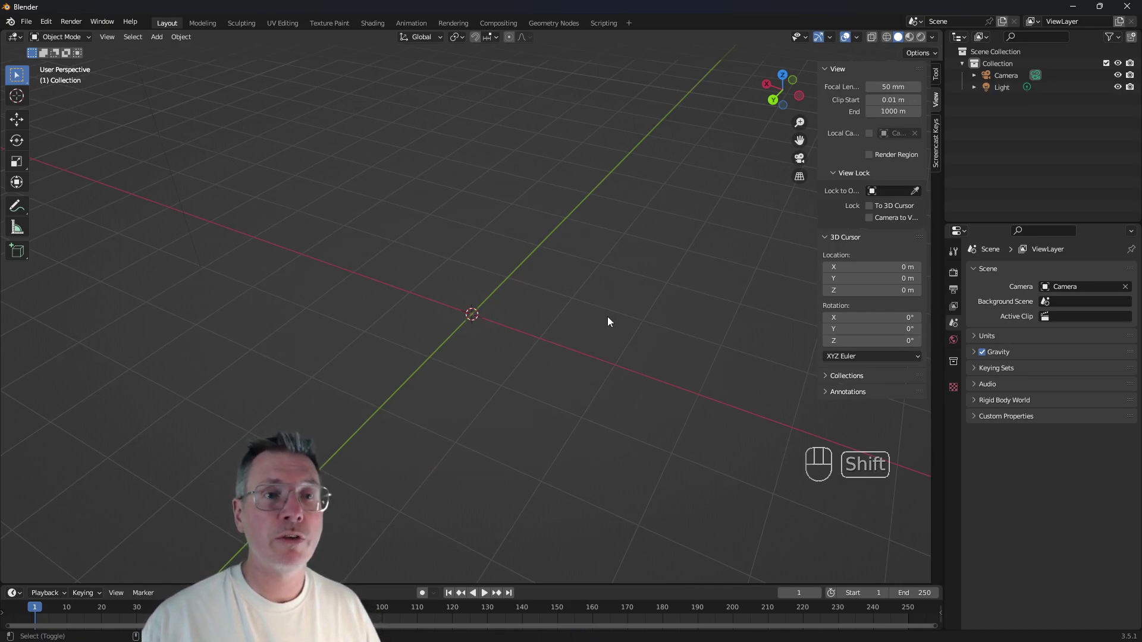
Add a Suzanne monkey head at the origin and orbit to view it from the front and side.
key("shift+a")
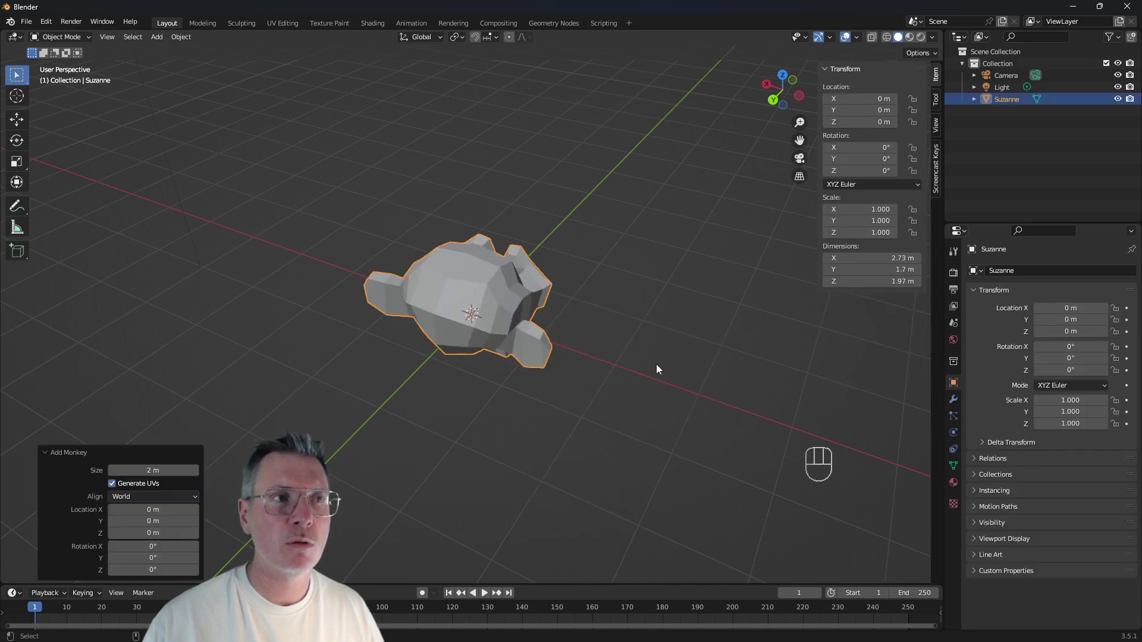
left_click_drag(660, 369, 456, 318)
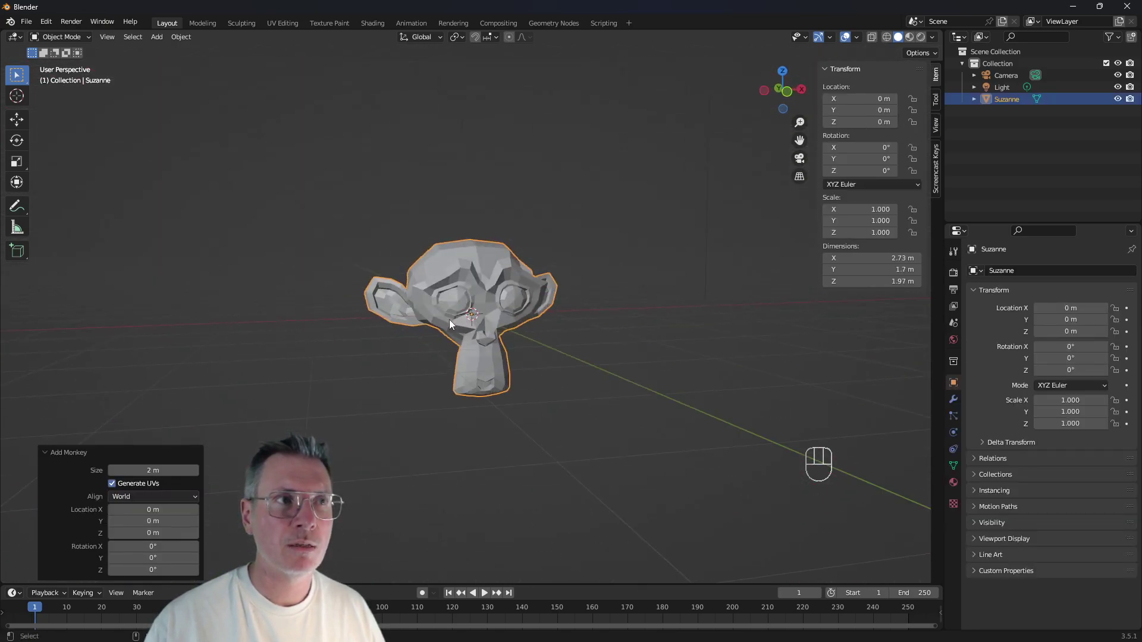
middle_click(534, 335)
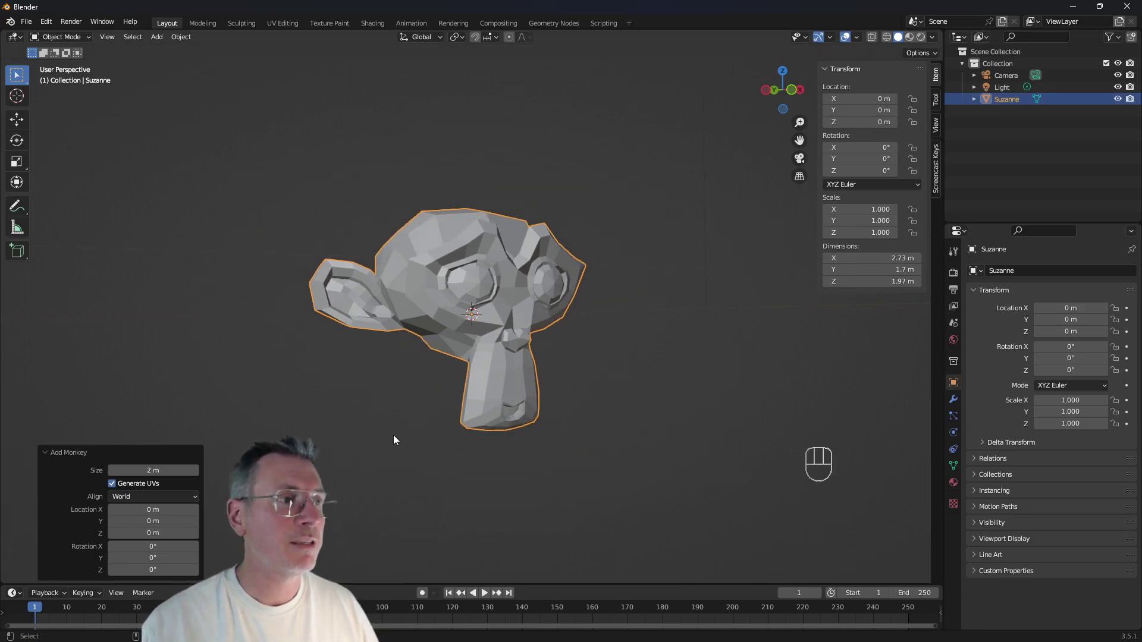
left_click(355, 458)
left_click_drag(379, 425, 387, 449)
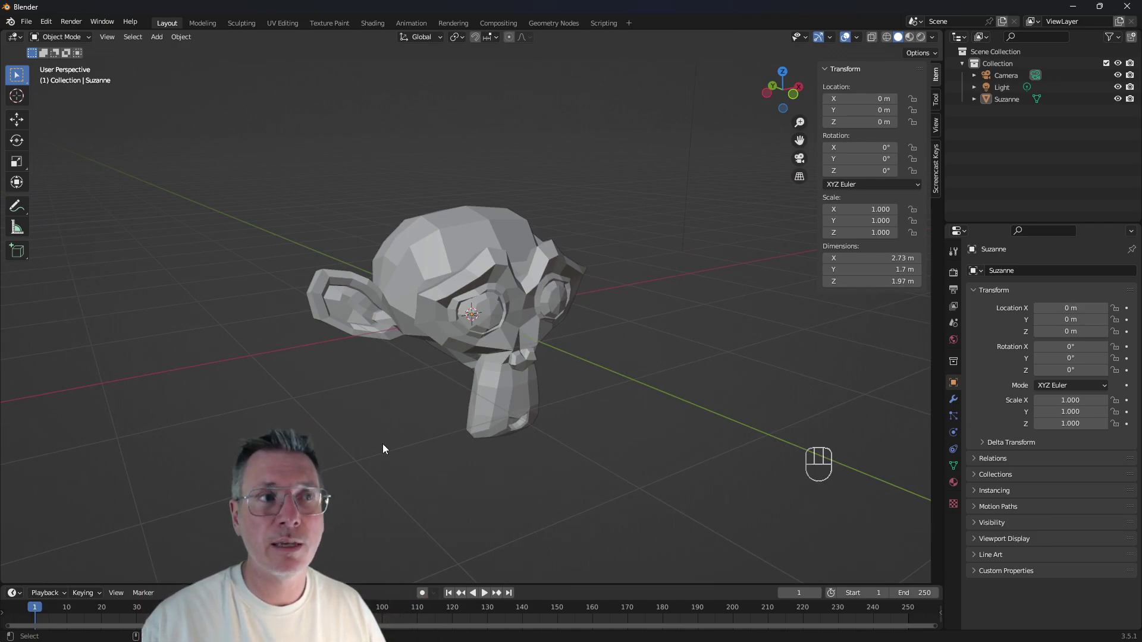
left_click_drag(478, 350, 519, 355)
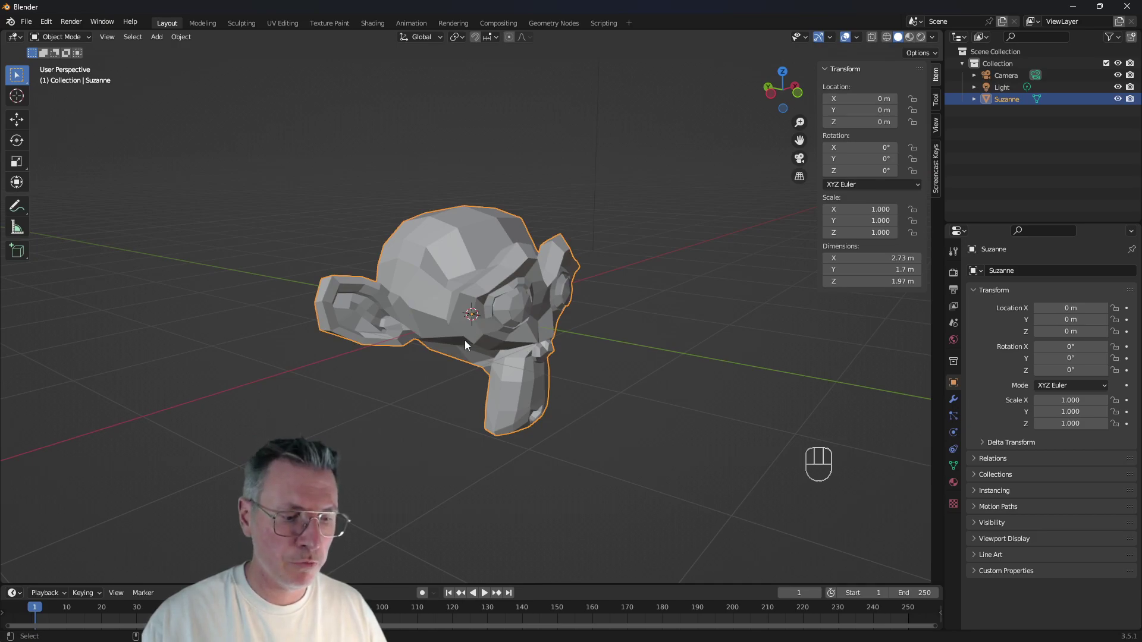
key("r")
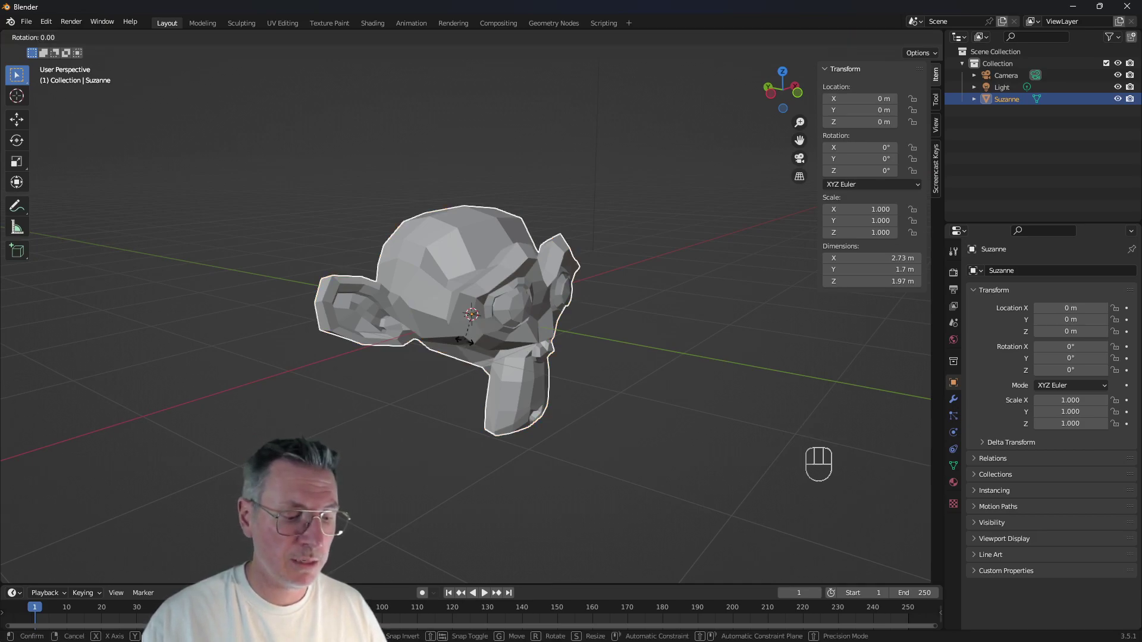
key("x")
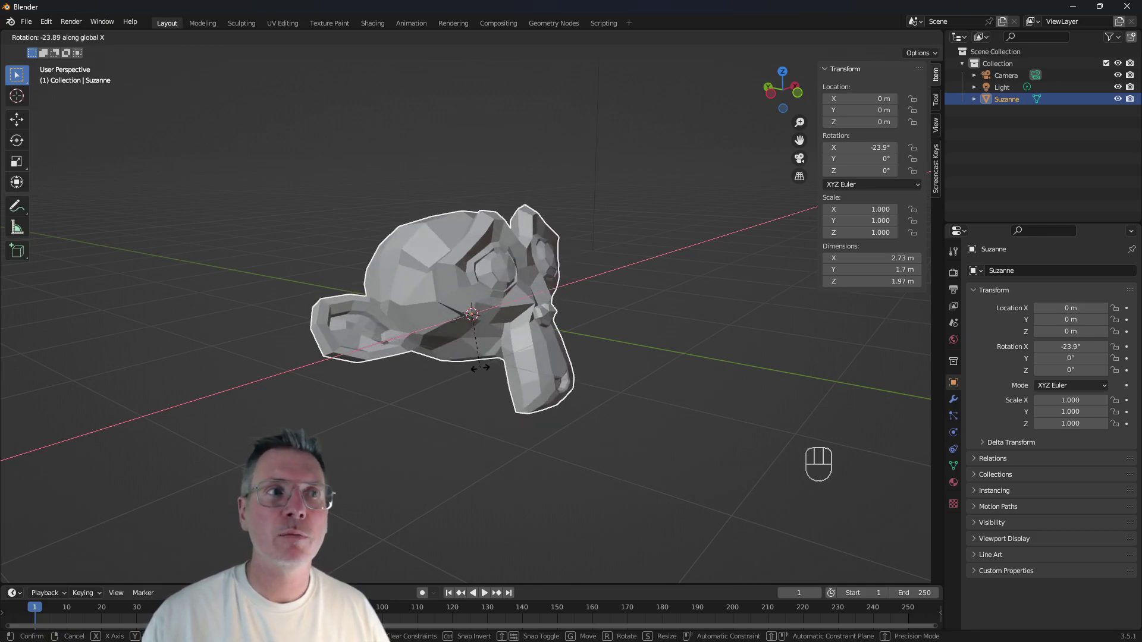
left_click(469, 389)
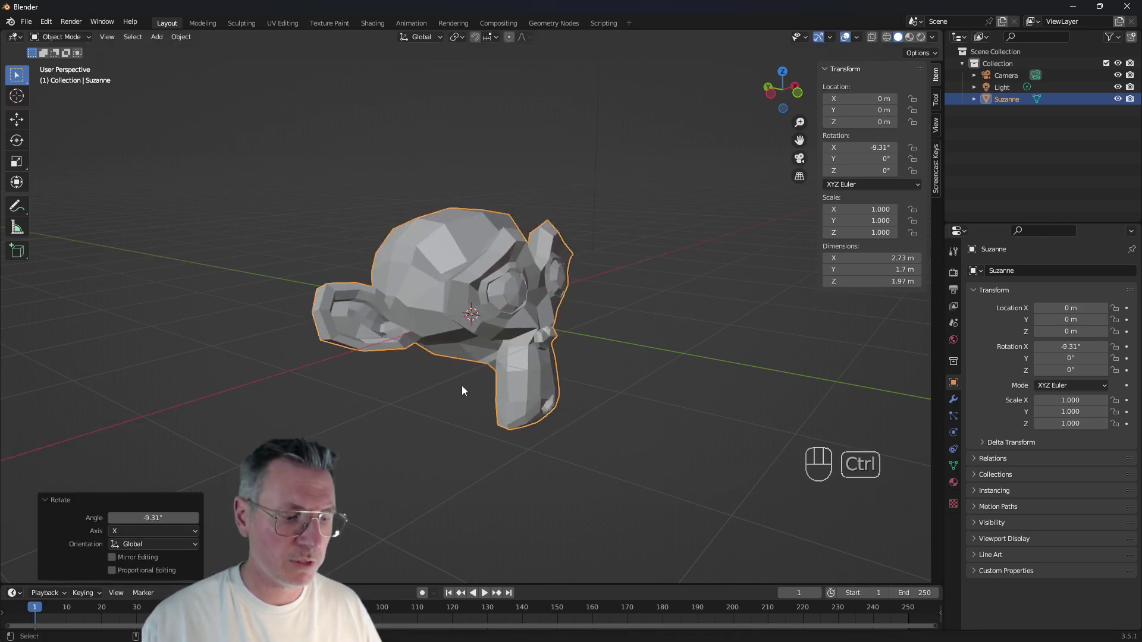
key("ctrl+z")
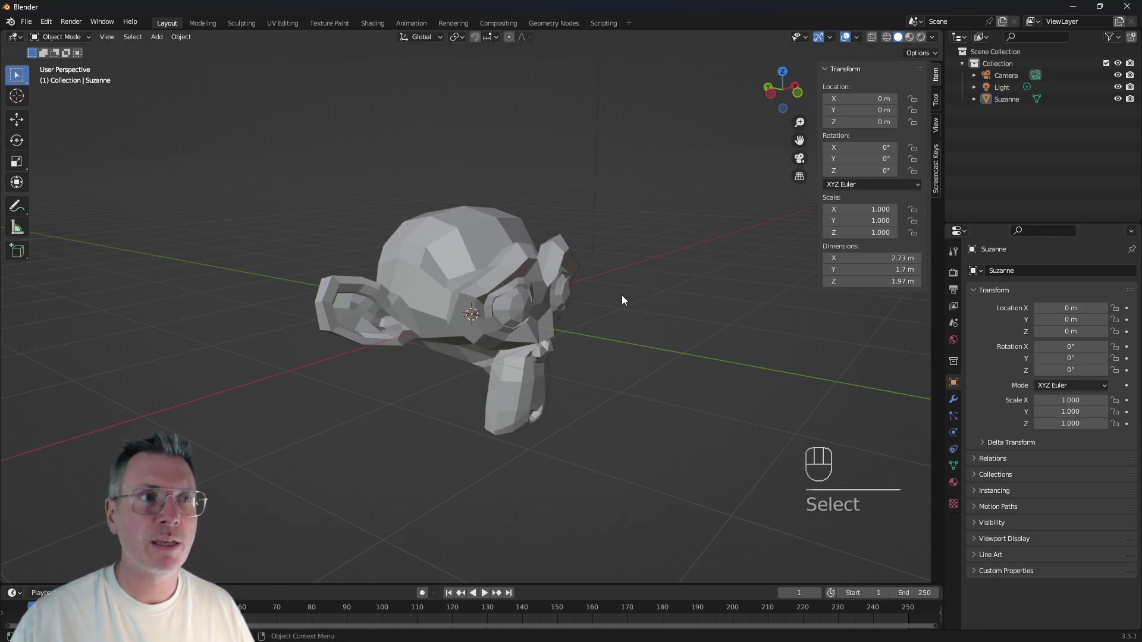
Select the monkey head and give it Shade Smooth.
left_click(518, 301)
left_click_drag(521, 334, 483, 323)
left_click_drag(454, 305, 443, 302)
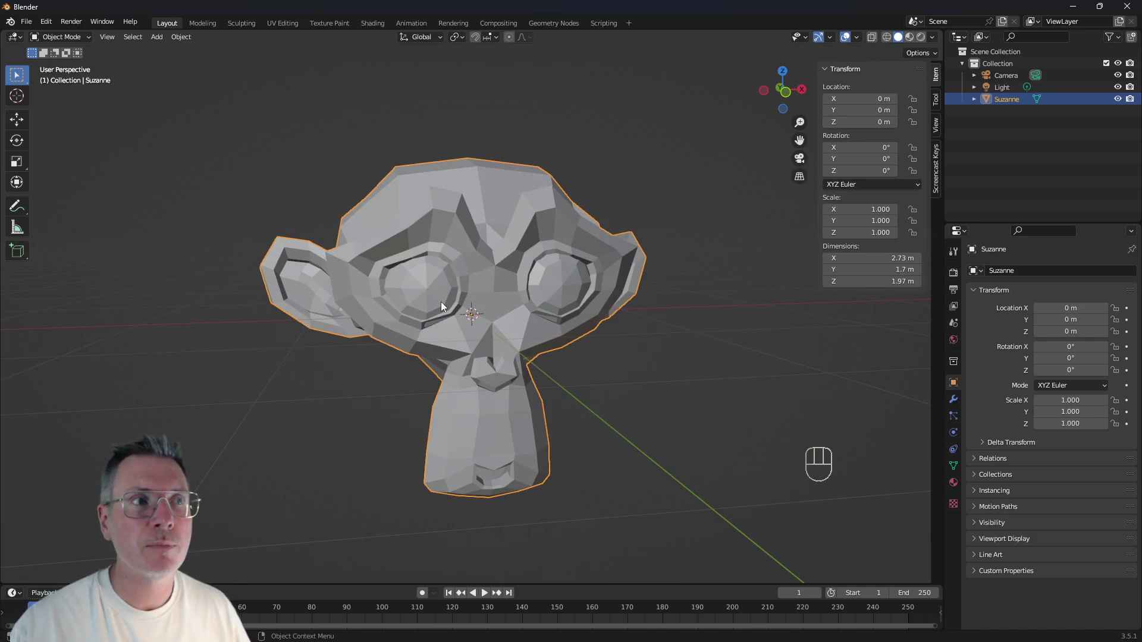
left_click_drag(498, 280, 553, 287)
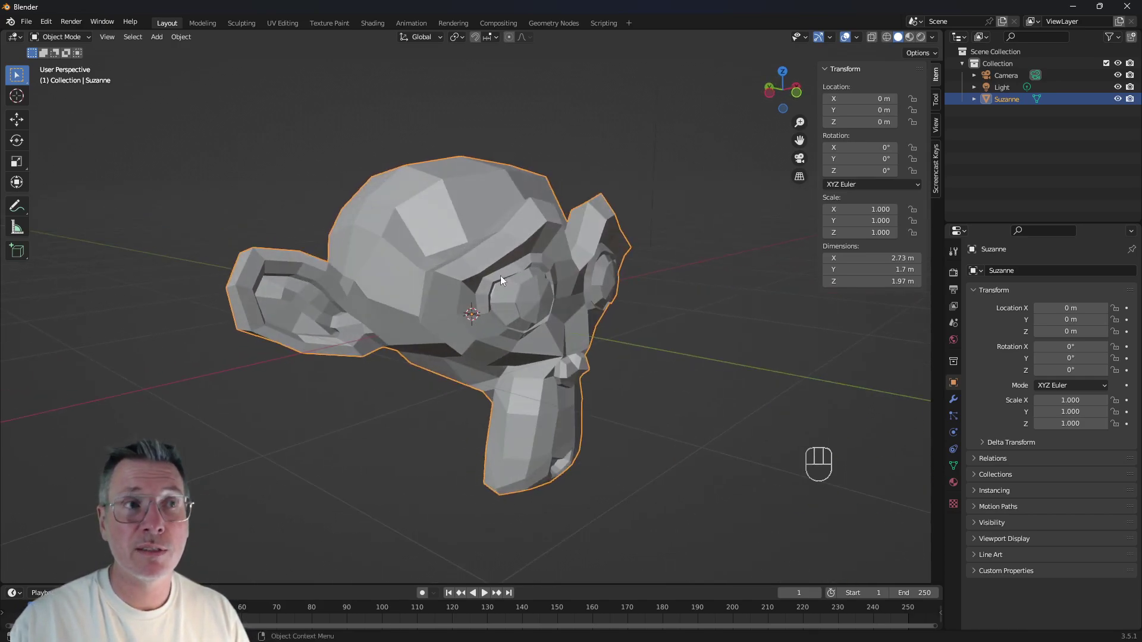
left_click_drag(537, 271, 497, 121)
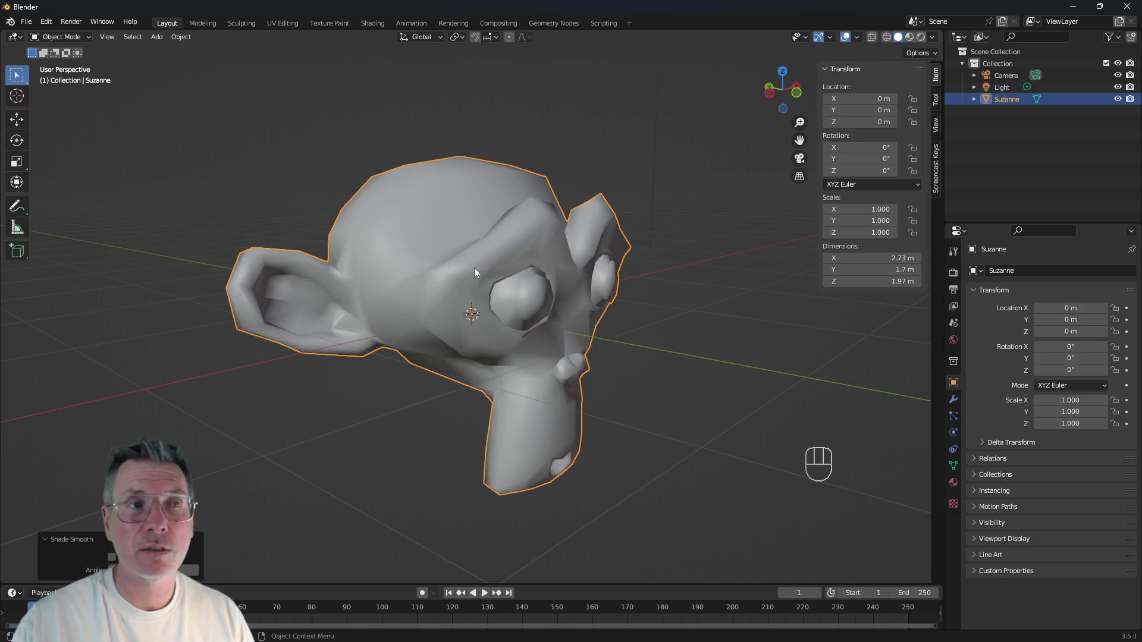
Orbit around the smoothed head, then return it to flat shading.
left_click_drag(522, 322, 507, 128)
left_click_drag(517, 271, 396, 188)
left_click_drag(408, 221, 472, 340)
left_click_drag(399, 295, 277, 288)
left_click_drag(342, 332, 403, 322)
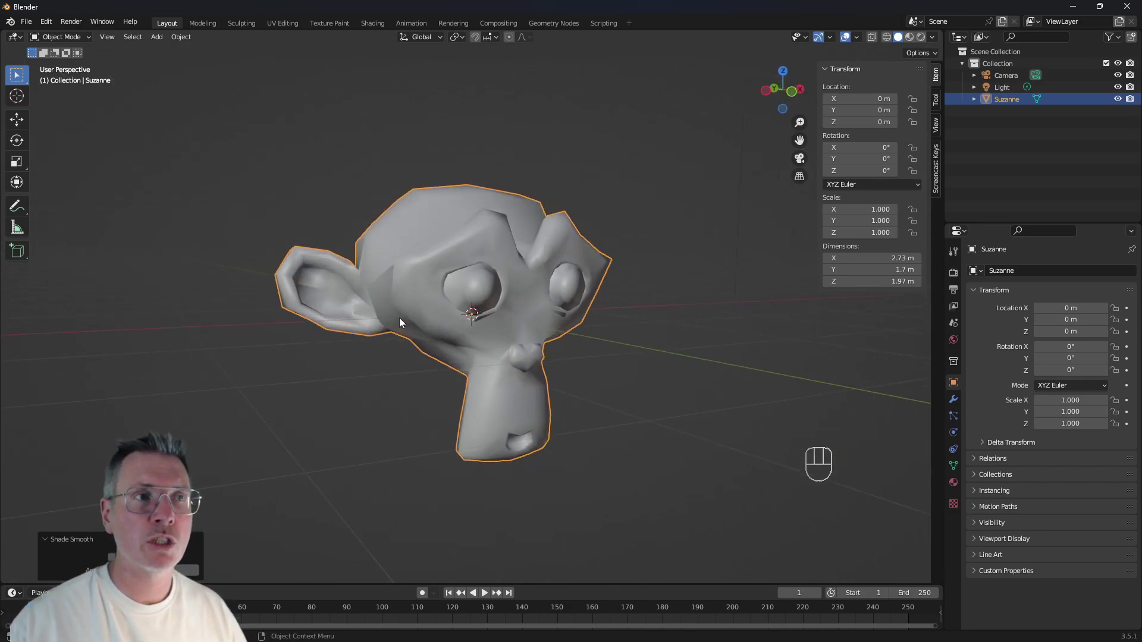
left_click_drag(503, 252, 464, 278)
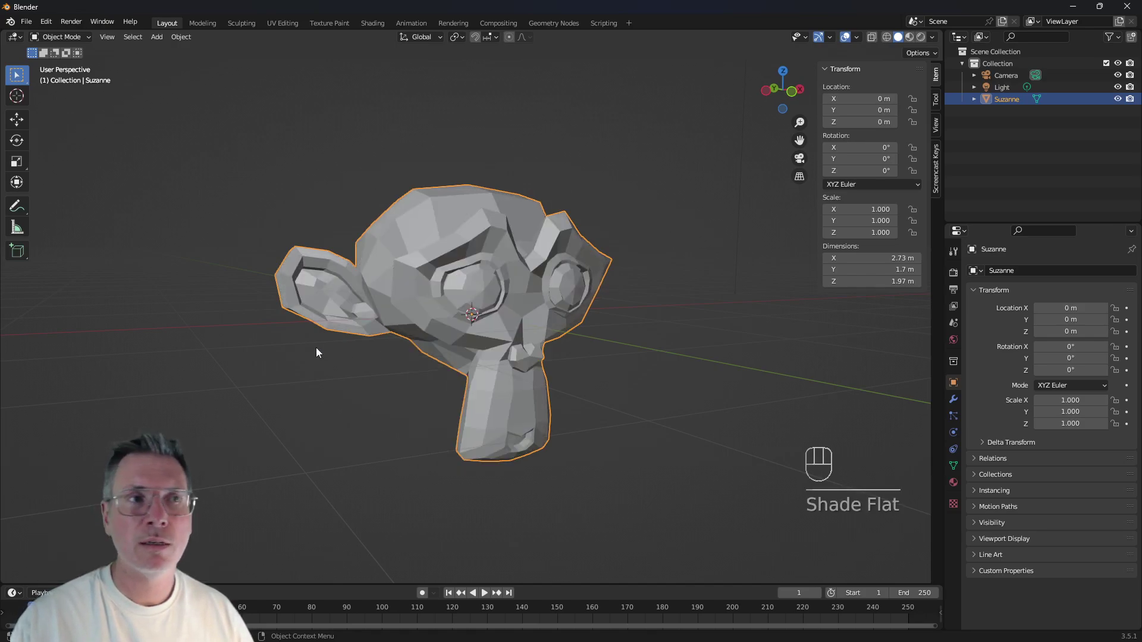
Zoom closer, smooth the head's shading once more and switch it back to flat.
middle_click(478, 303)
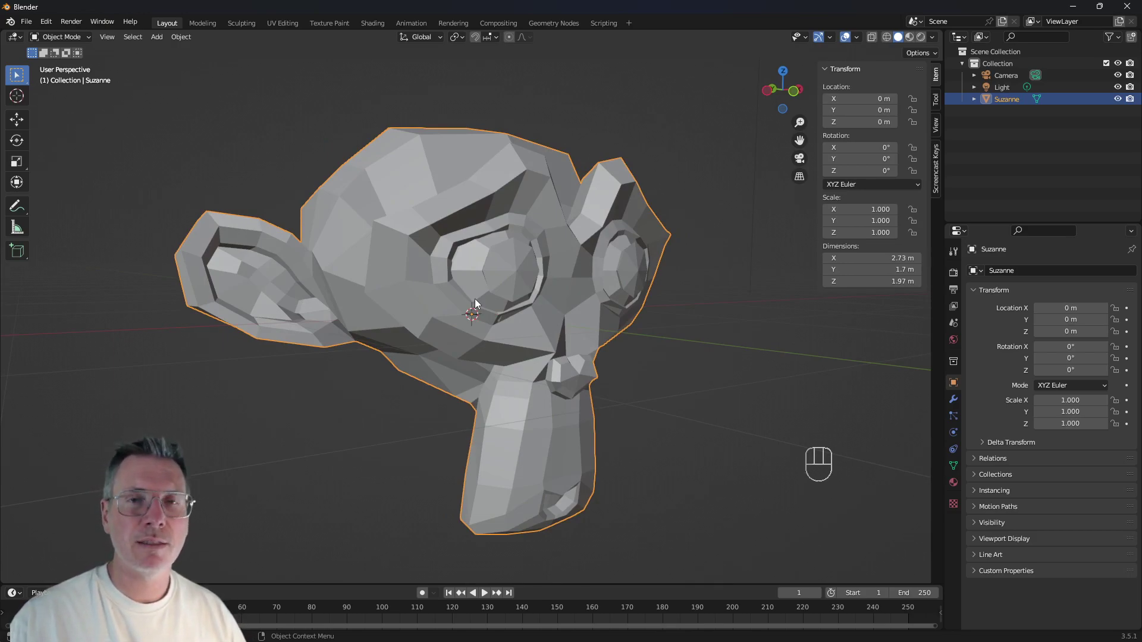
left_click_drag(474, 280, 458, 255)
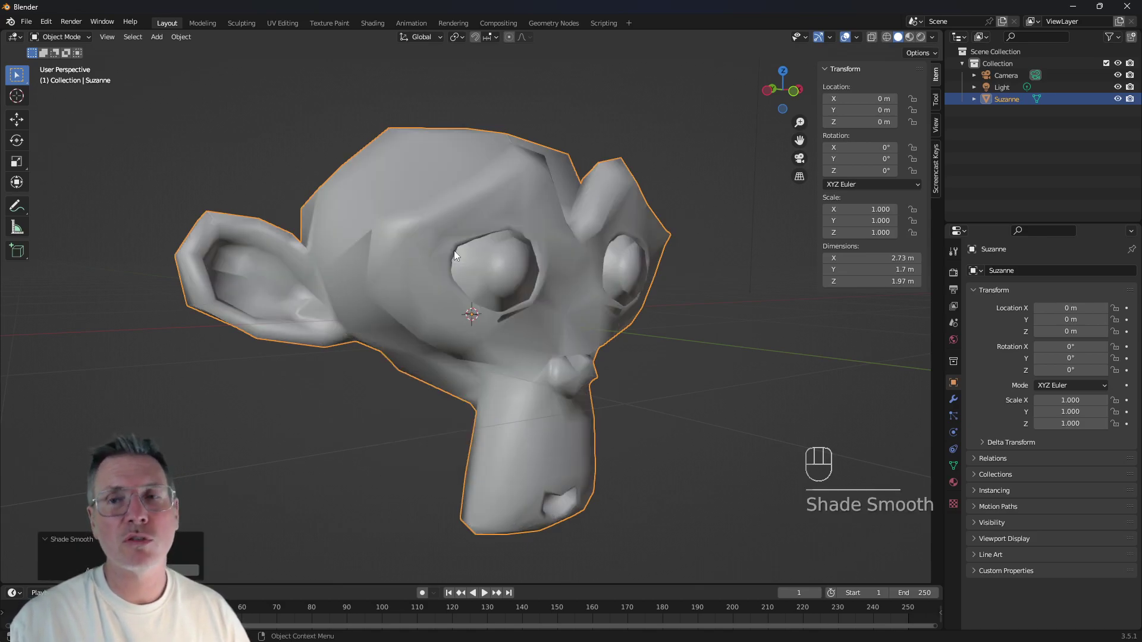
left_click_drag(462, 253, 439, 281)
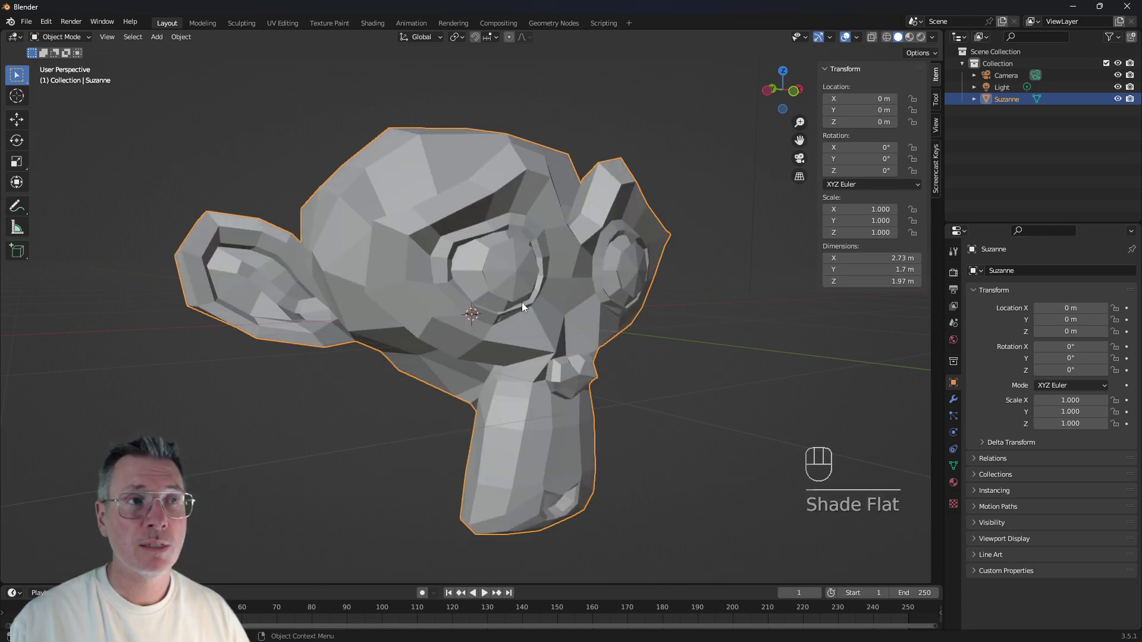
Briefly enter the monkey head's mesh editing, then return to Object Mode.
key("Tab")
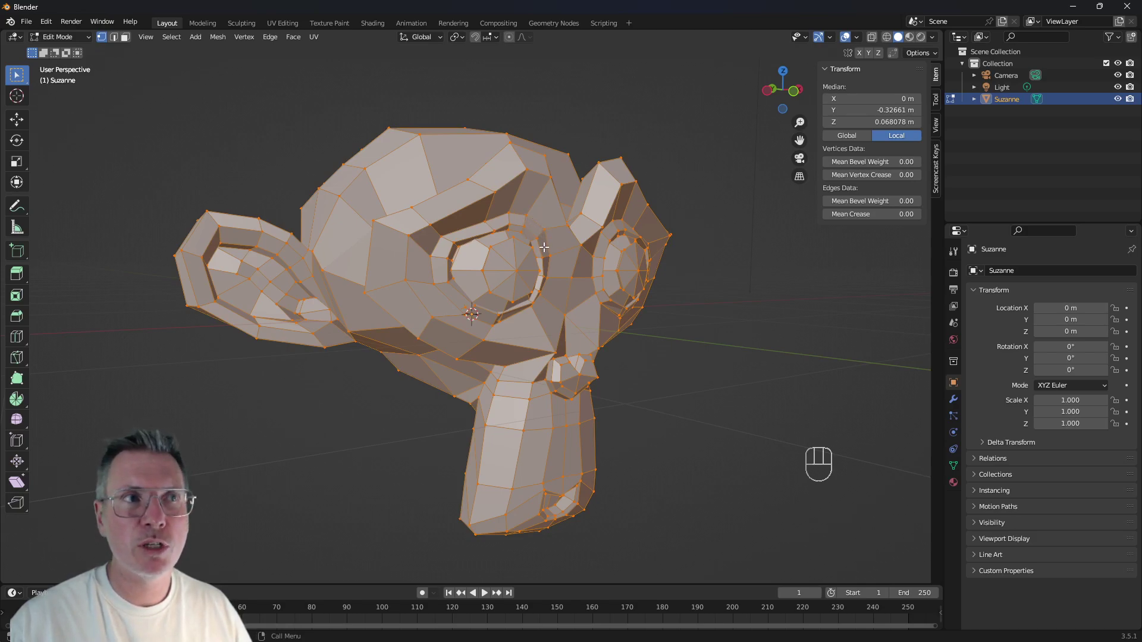
key("Tab")
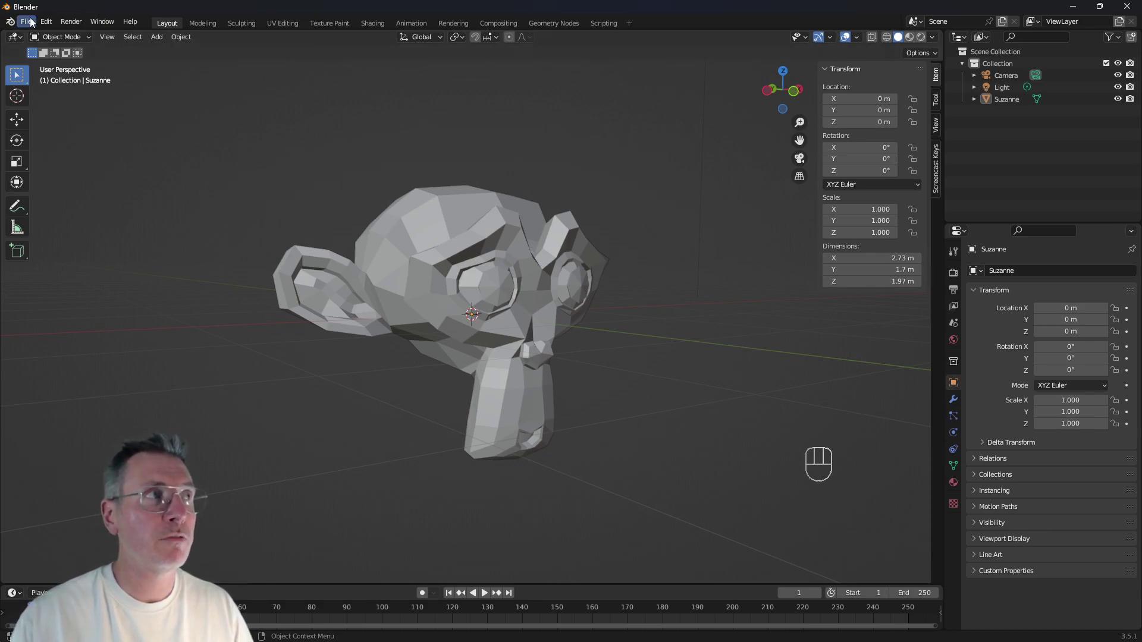
Start a new General scene without saving, leaving the default cube, camera and light.
left_click_drag(32, 26, 597, 358)
middle_click(454, 316)
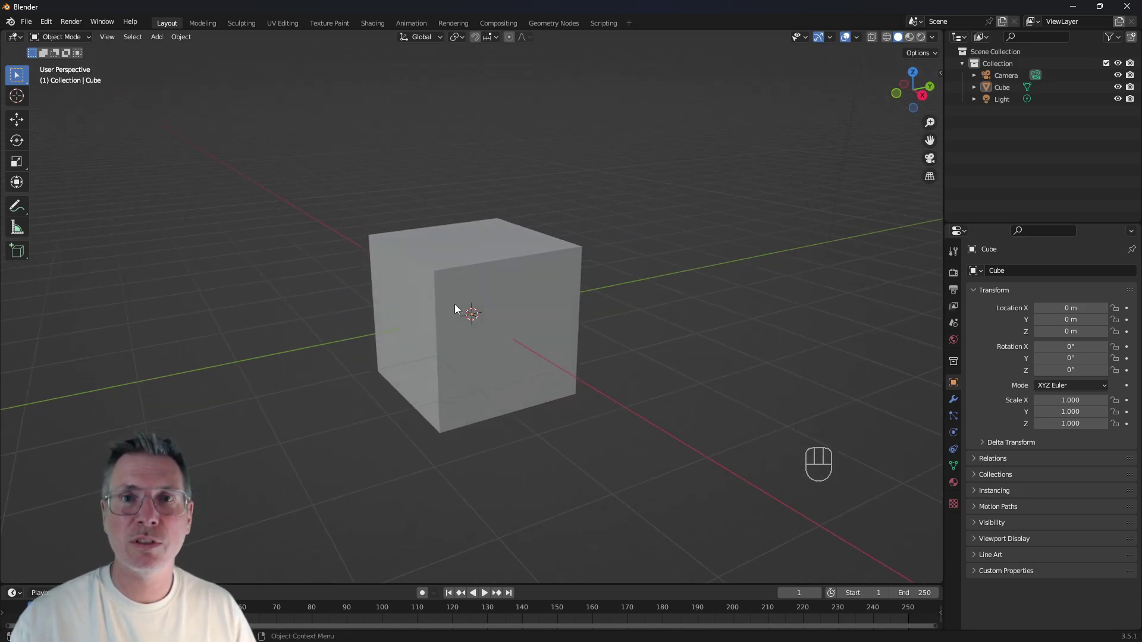